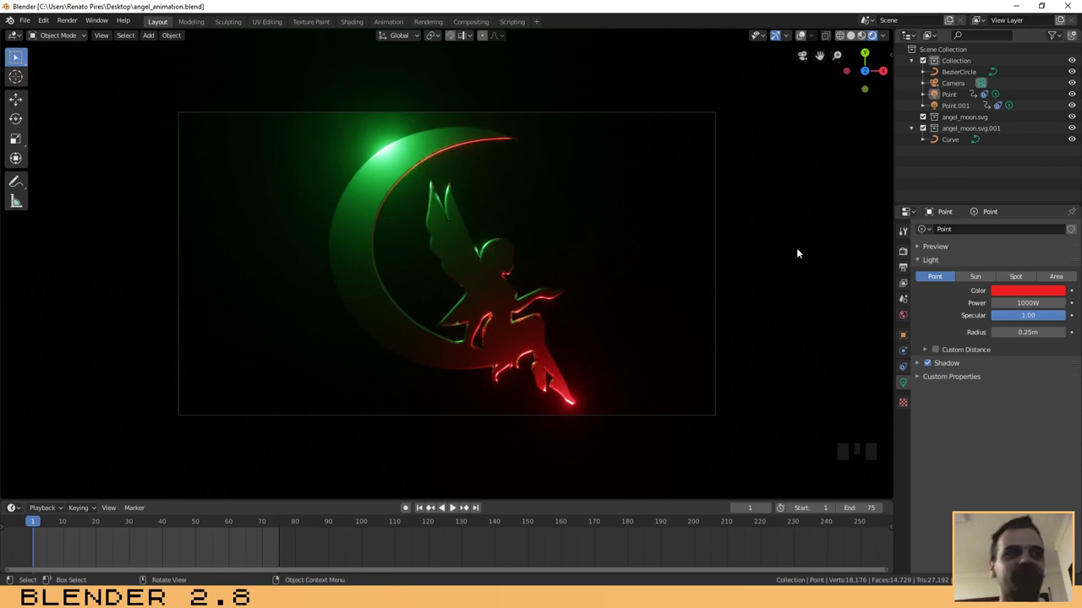
Preview the finished light animation by playing it back and stopping at frame 37
left_click(457, 507)
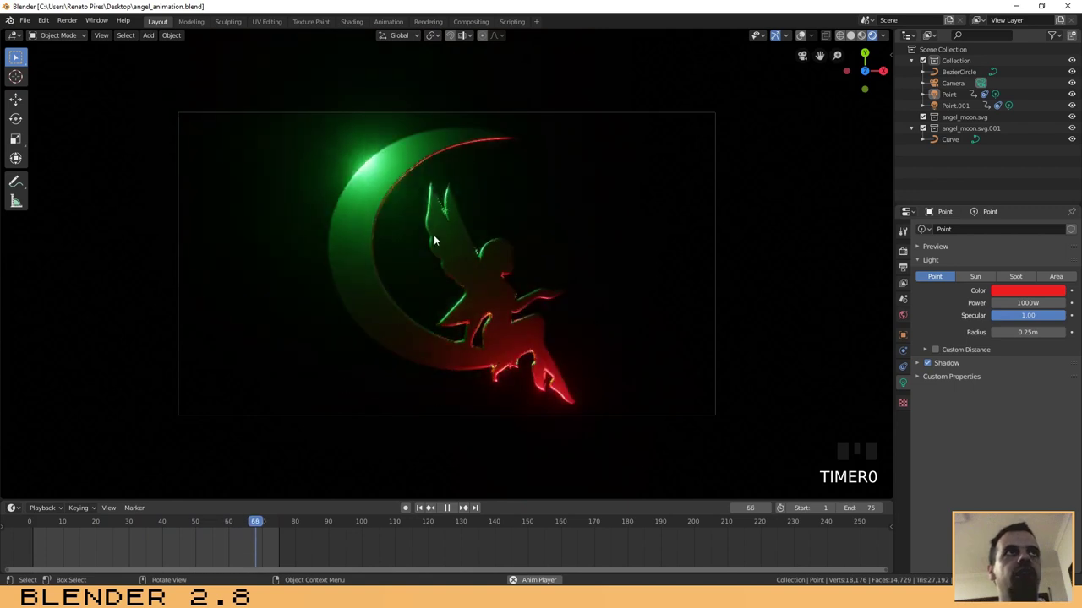
left_click(449, 508)
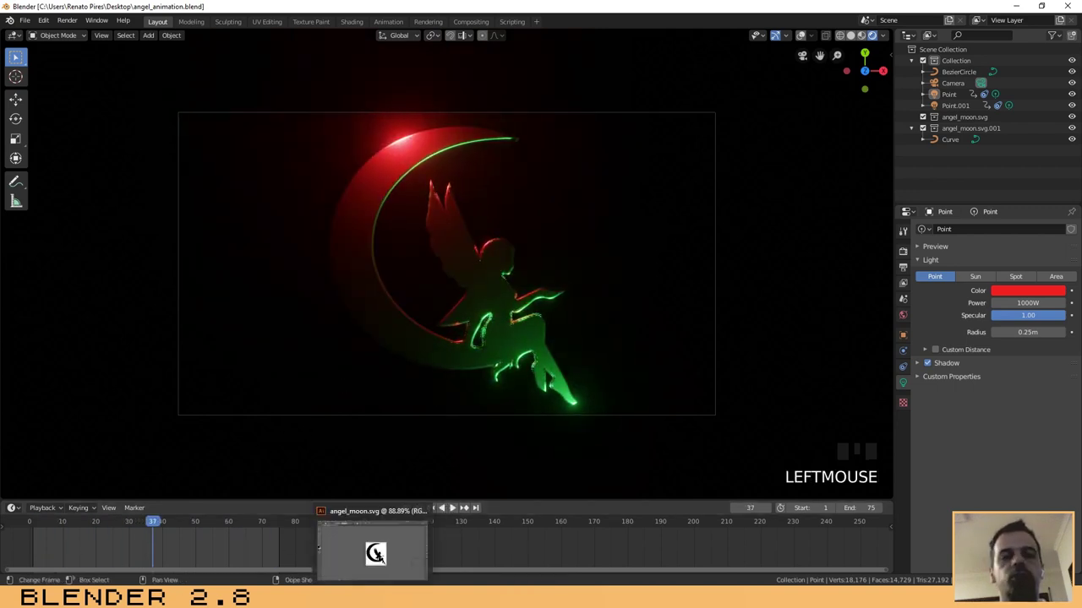
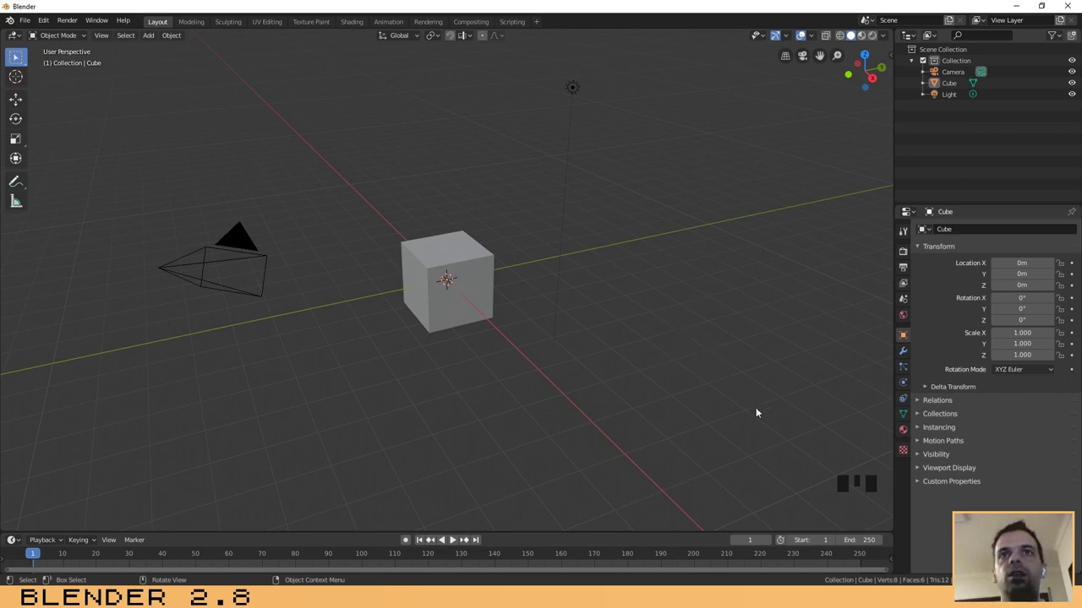
Start a new default General scene from the File menu
left_click(725, 378)
left_click(651, 320)
left_click(719, 312)
left_click(642, 267)
left_click(622, 291)
left_click(749, 326)
left_click(449, 246)
left_click(559, 173)
Delete the default camera, cube and light to leave the scene empty
left_click_drag(152, 72, 169, 84)
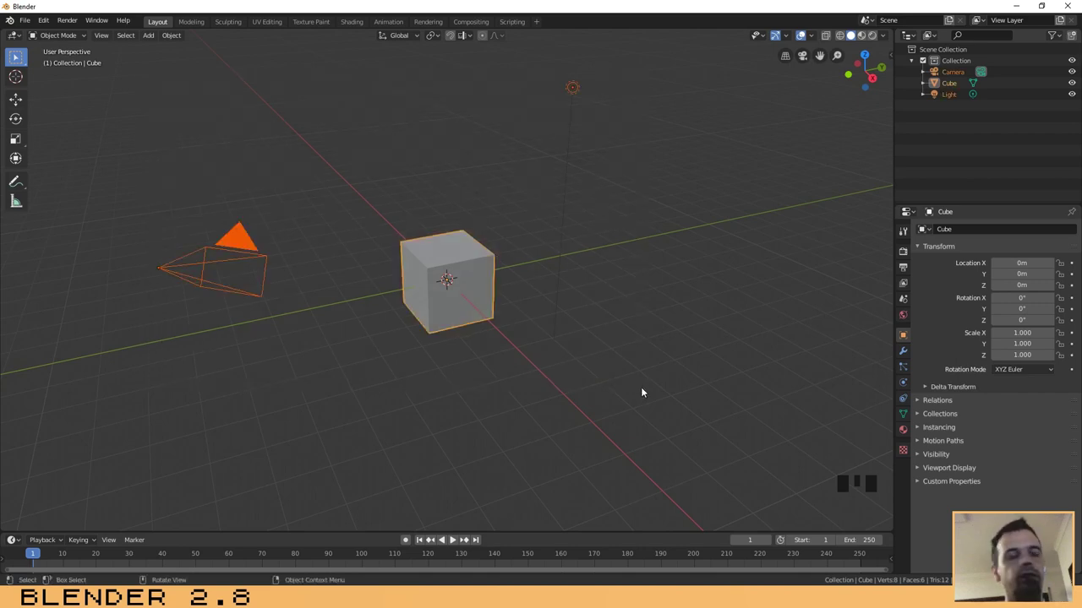
key("x")
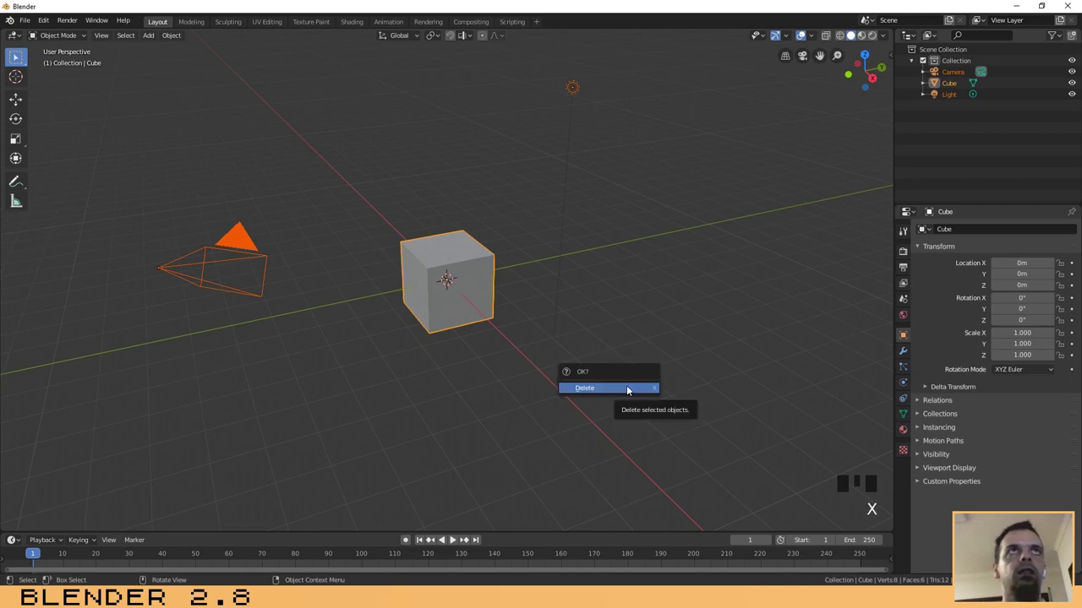
left_click(511, 261)
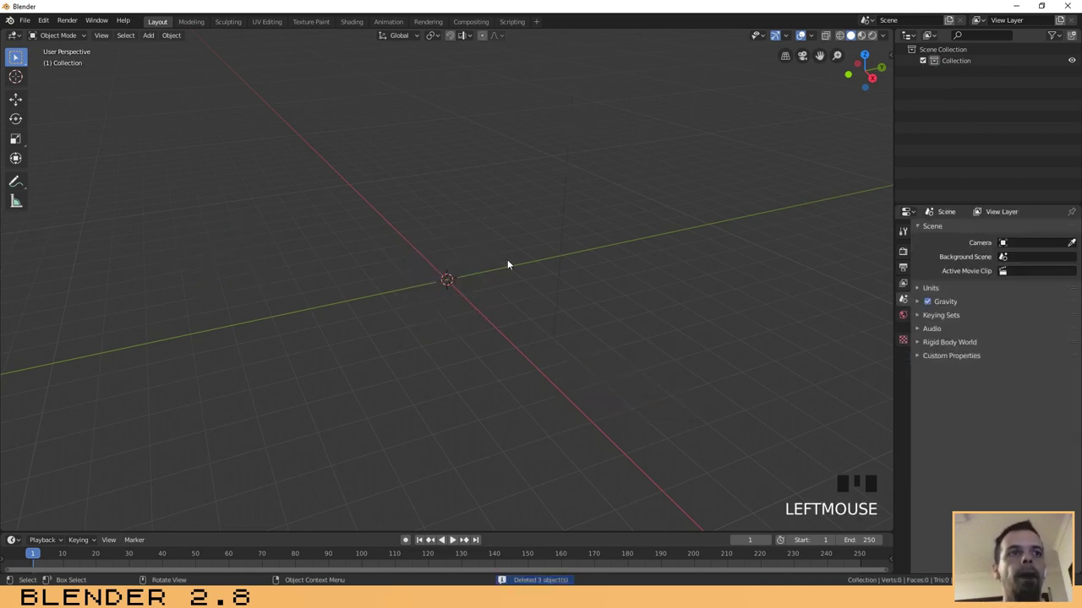
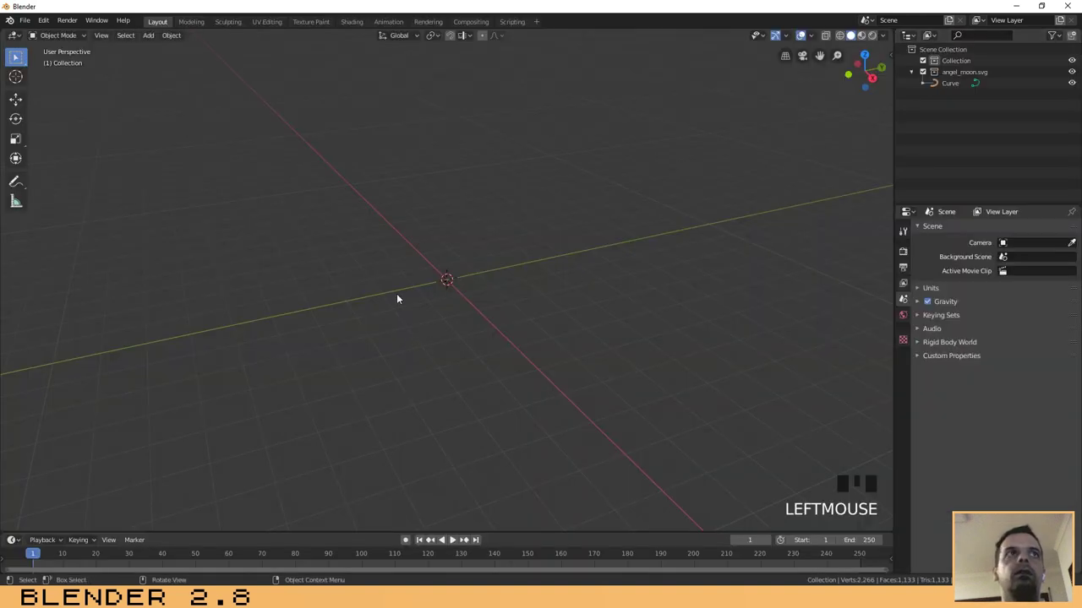
Zoom the viewport in on the tiny imported angel-and-moon curve near the origin
scroll("up", 3)
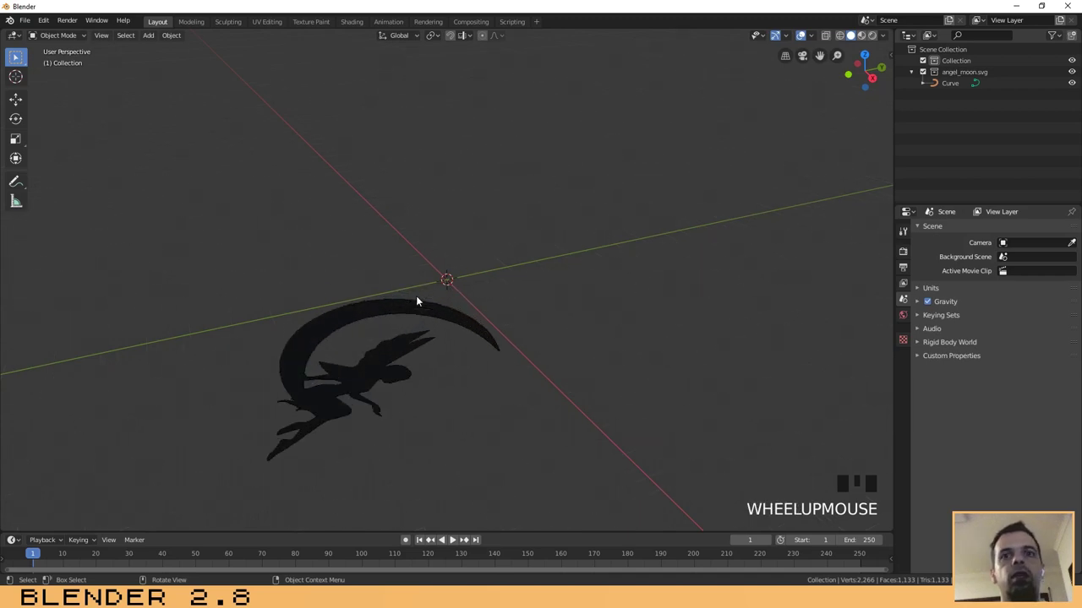
scroll("down", 3)
scroll("up", 3)
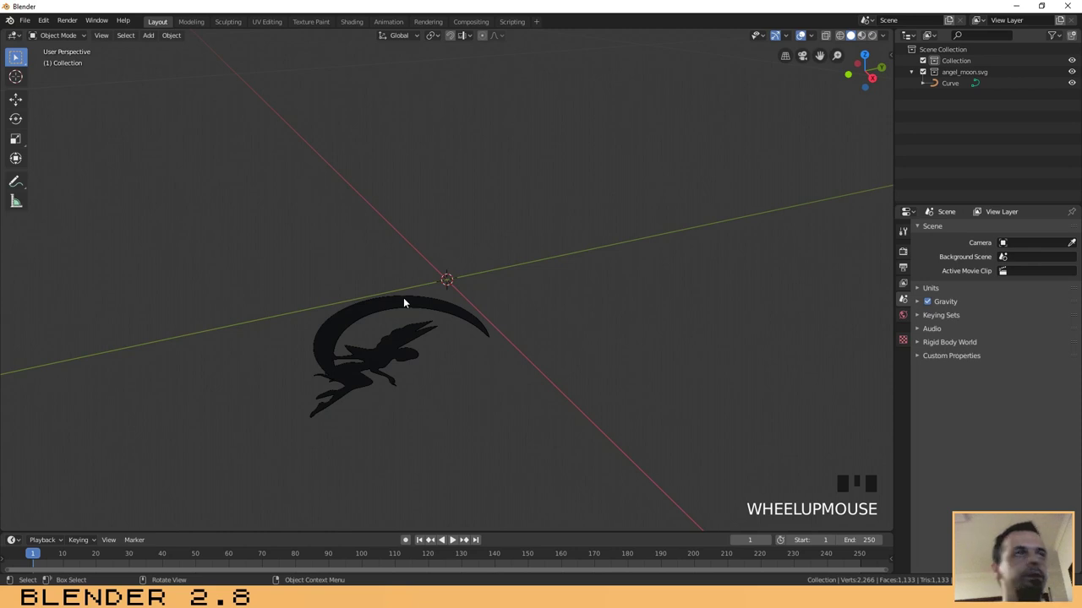
scroll("down", 3)
scroll("up", 3)
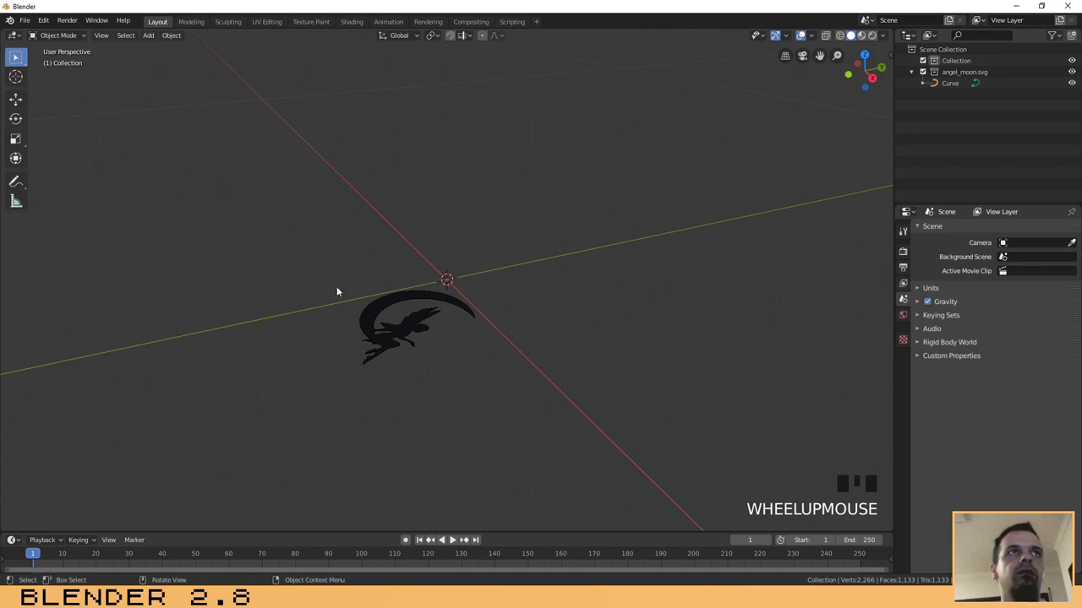
Select the angel-and-moon curve and all of its control points in Edit Mode
left_click(408, 330)
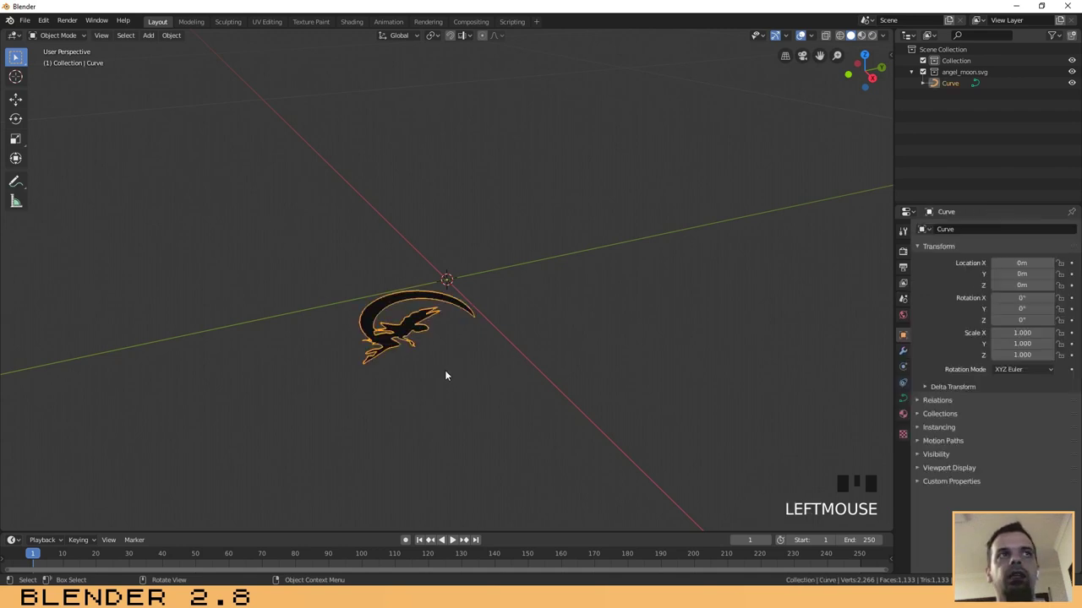
key("Tab")
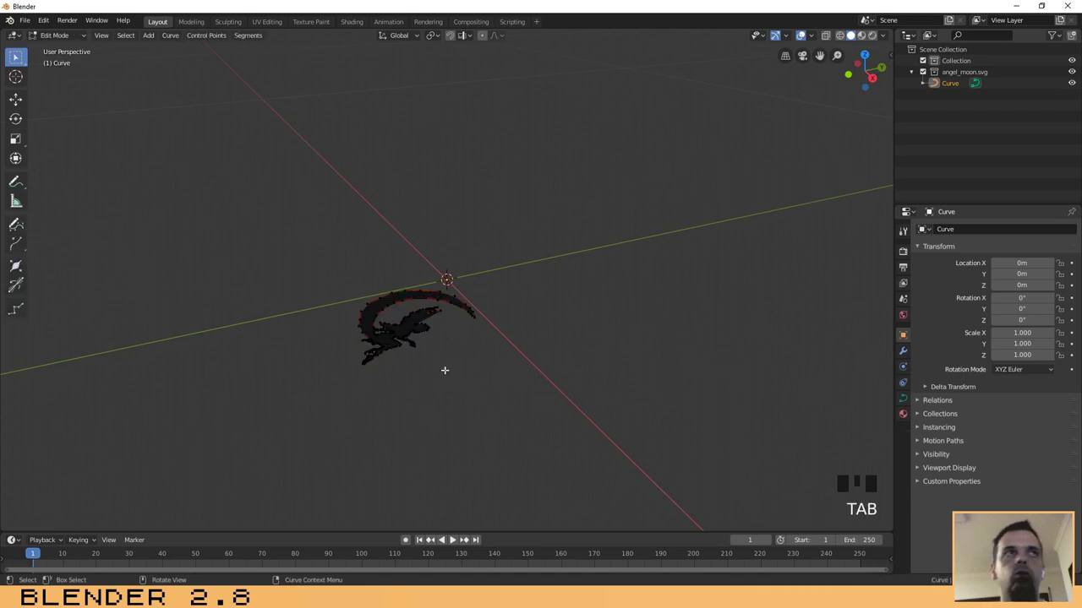
scroll("down", 3)
scroll("up", 3)
key("a")
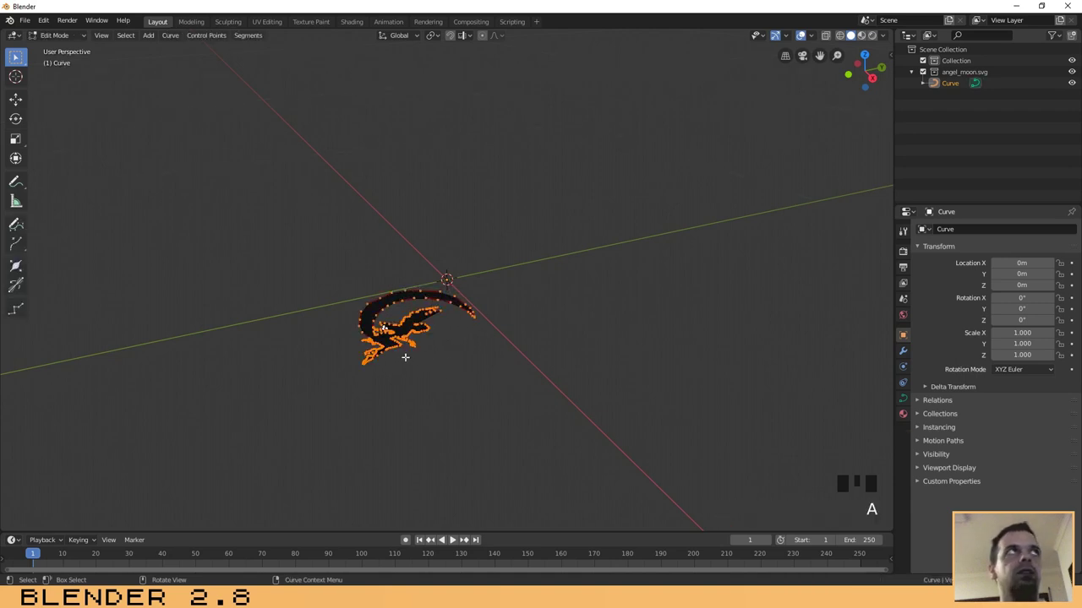
Scale the selected curve points up by a factor of 50
scroll("down", 3)
scroll("up", 3)
scroll("up", 3)
key("s")
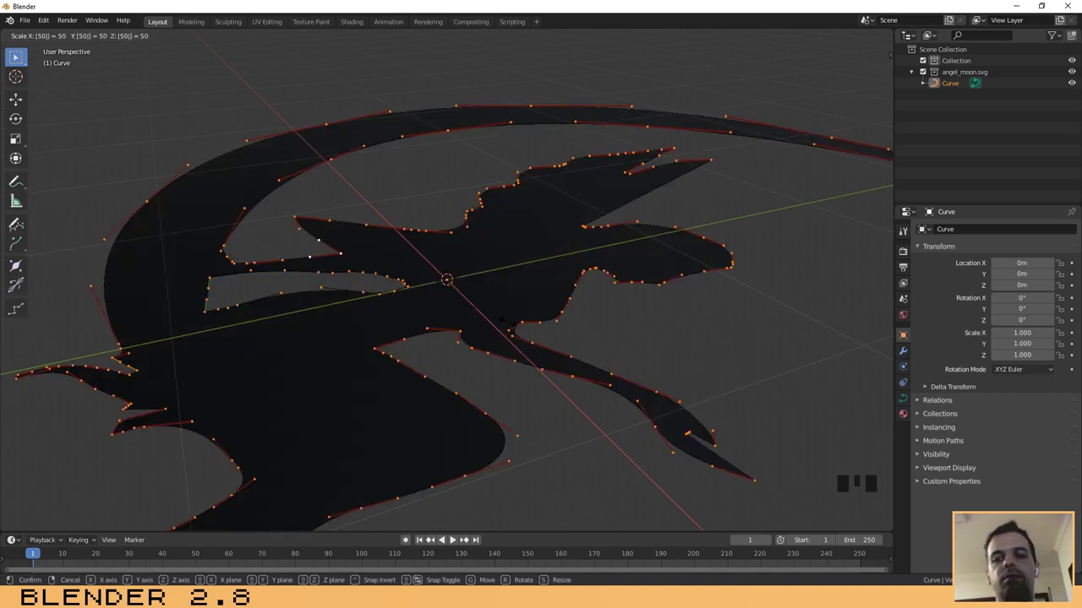
key("KP_Enter")
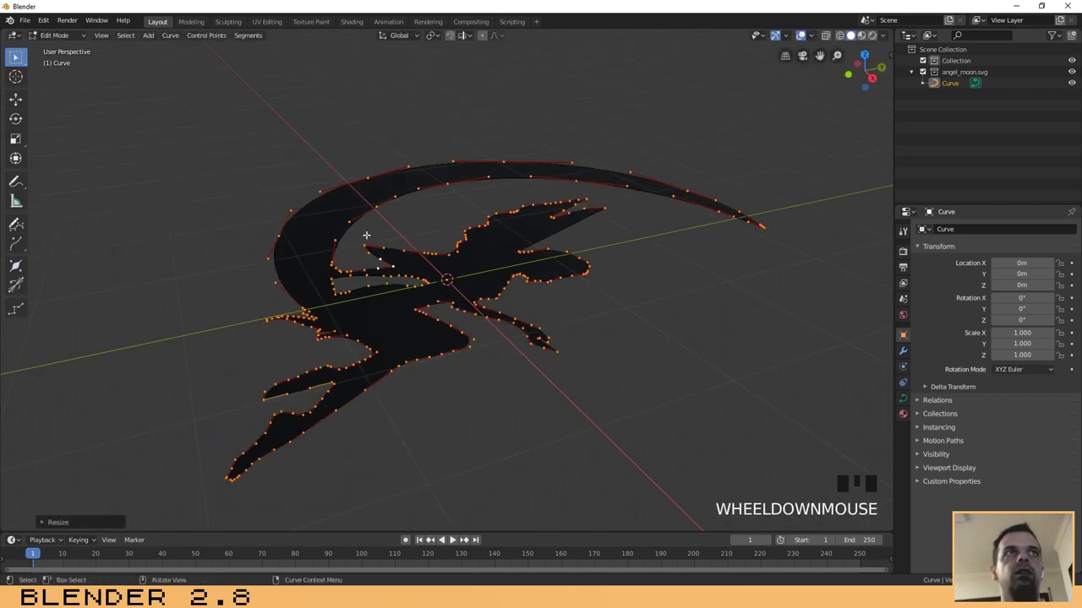
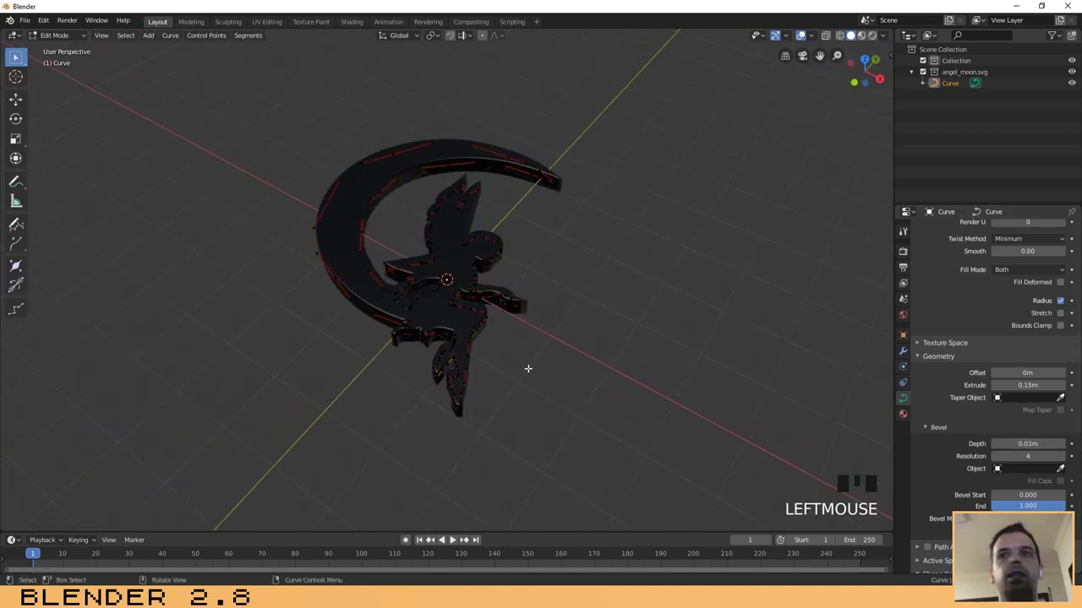
Return to Object Mode with the curve now extruded into a solid shape
key("Tab")
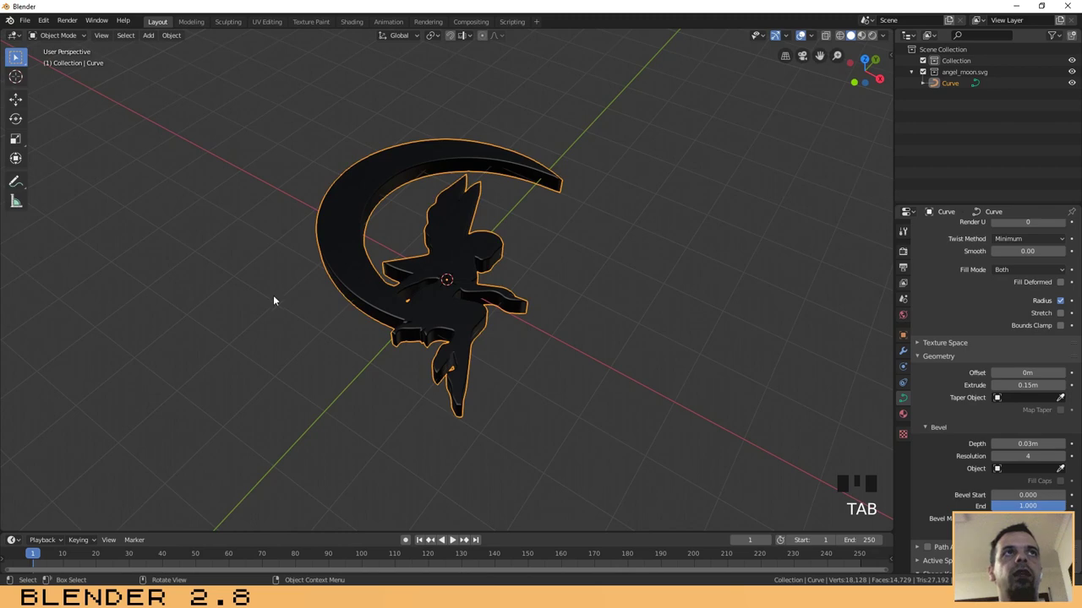
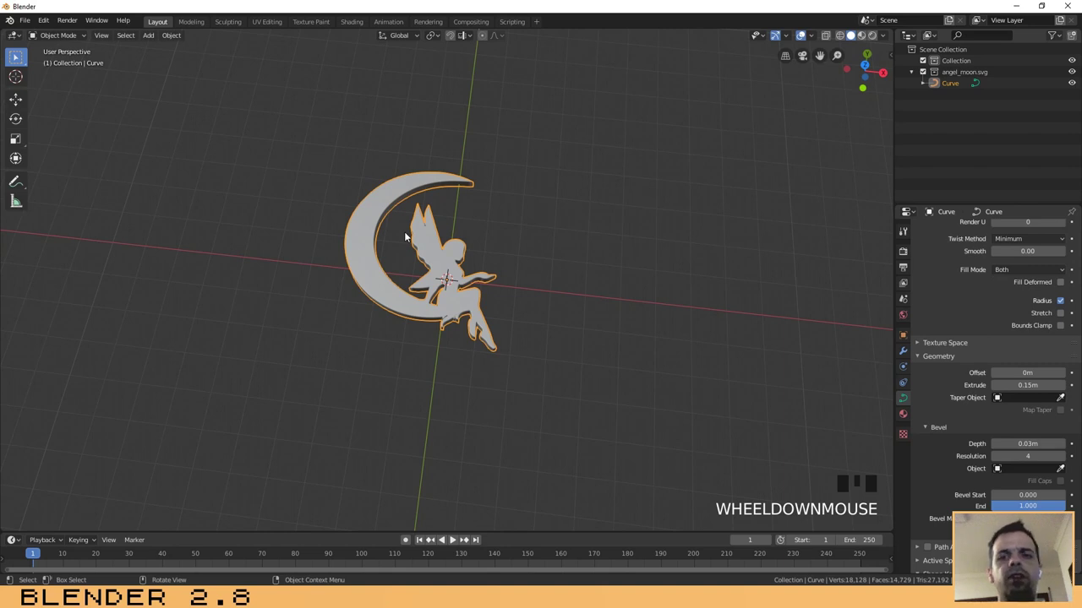
View the thickened shape from the top orthographic view and pan it to the right
key("KP_7")
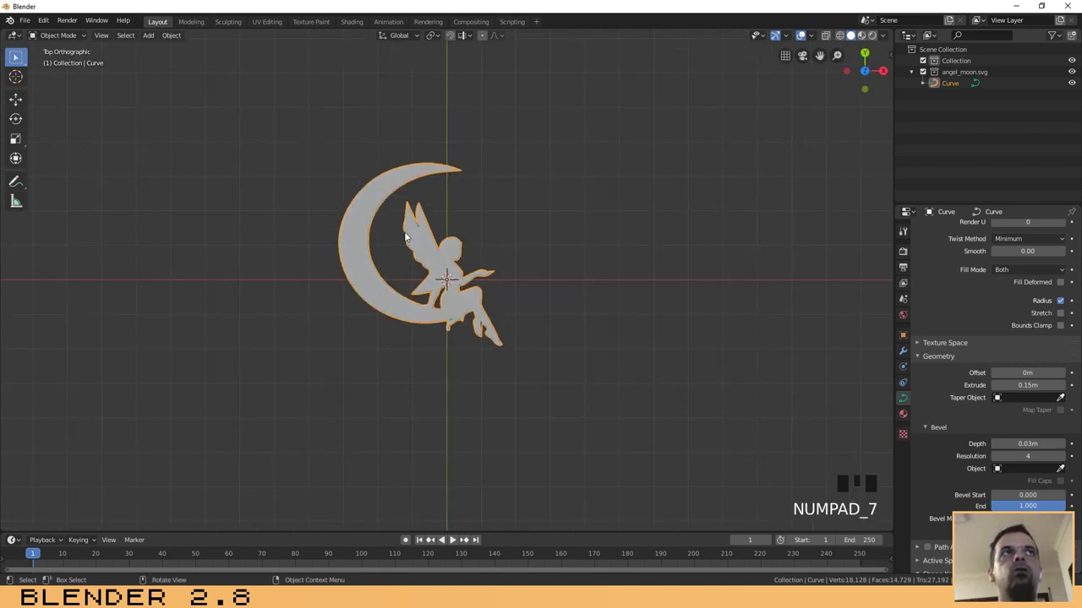
left_click_drag(303, 242, 427, 273)
Zoom in to frame the angel-on-moon silhouette in the top view
scroll("up", 3)
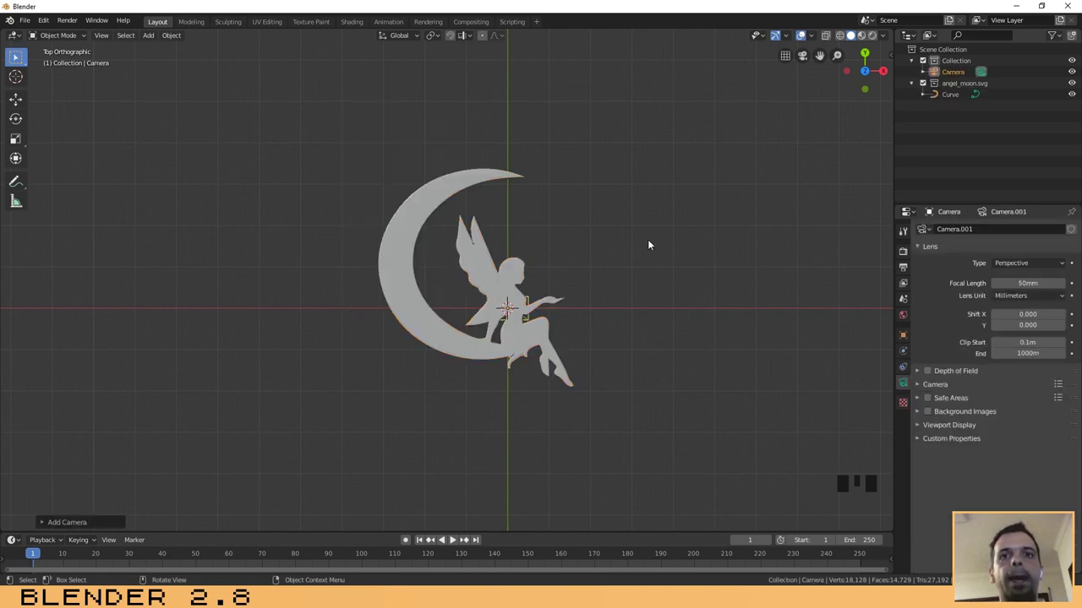
scroll("up", 3)
scroll("down", 3)
scroll("up", 3)
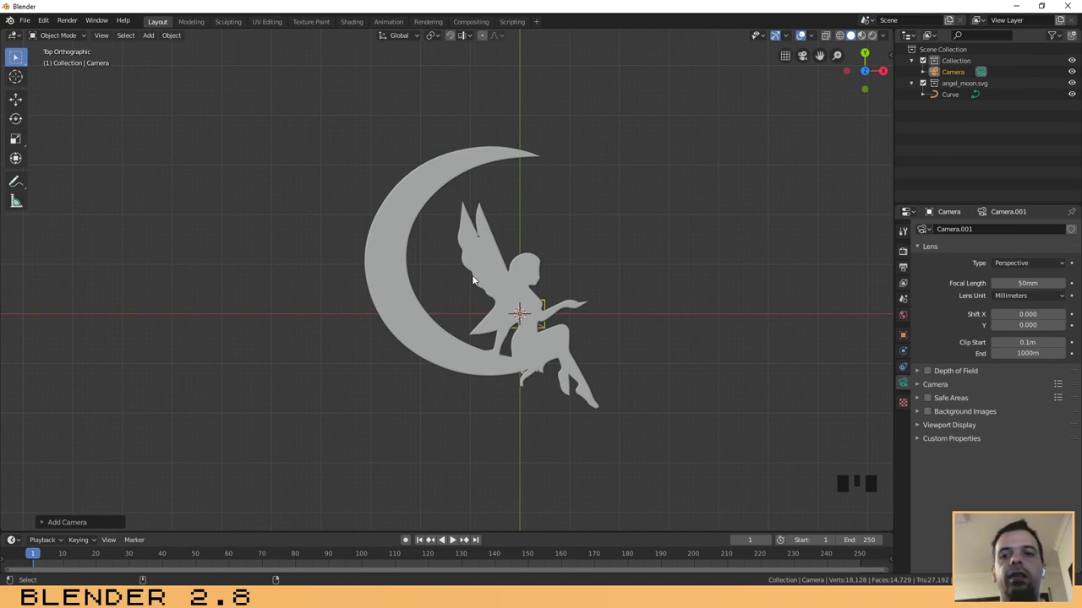
Align the camera to the current view and enable Lock Camera to View
key("ctrl+alt+KP_0")
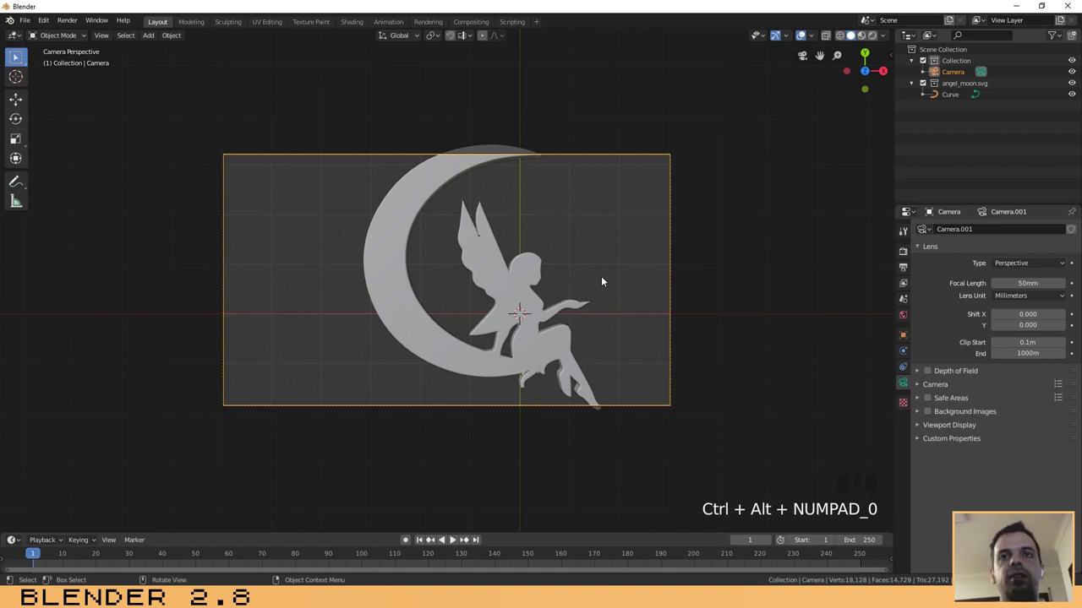
key("n")
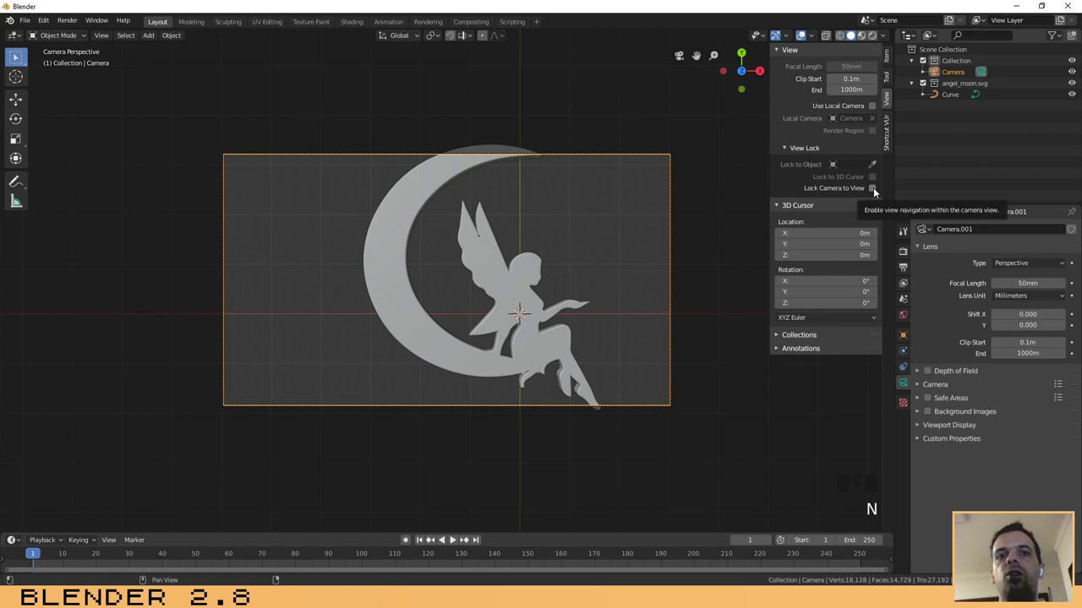
left_click(874, 189)
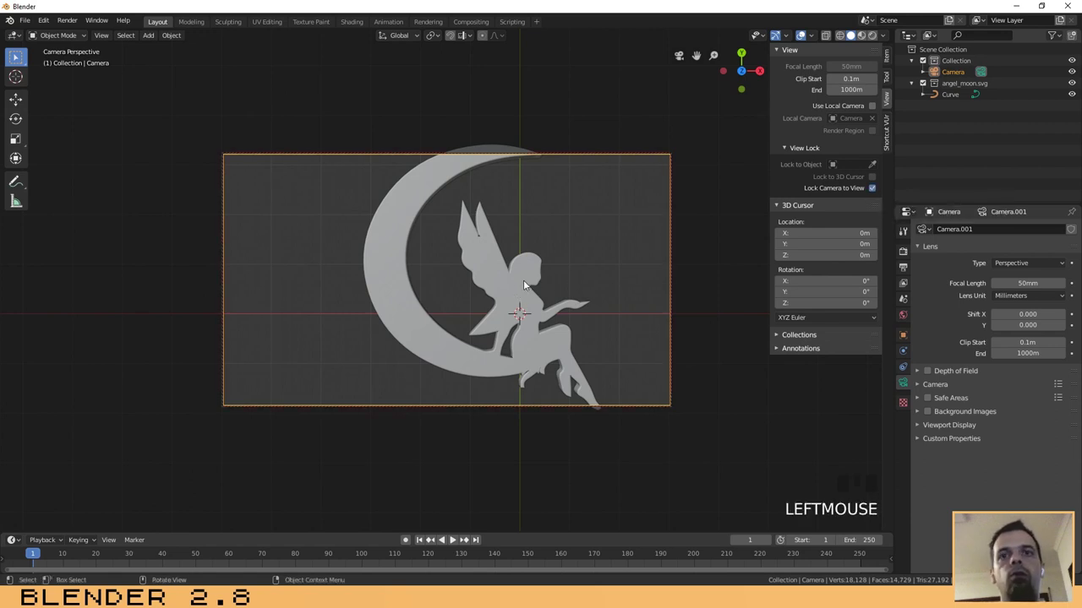
Zoom and pan the camera so the whole silhouette sits centred in frame, then hide the sidebar
scroll("down", 3)
scroll("up", 3)
scroll("down", 3)
scroll("up", 3)
scroll("down", 3)
left_click_drag(551, 271, 526, 275)
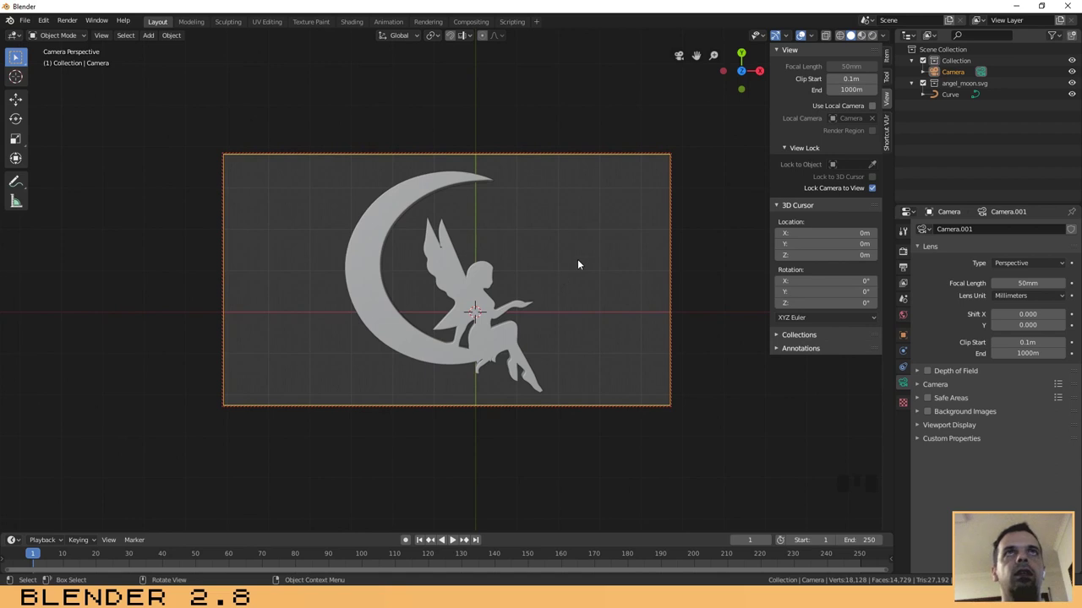
left_click_drag(875, 191, 586, 281)
key("n")
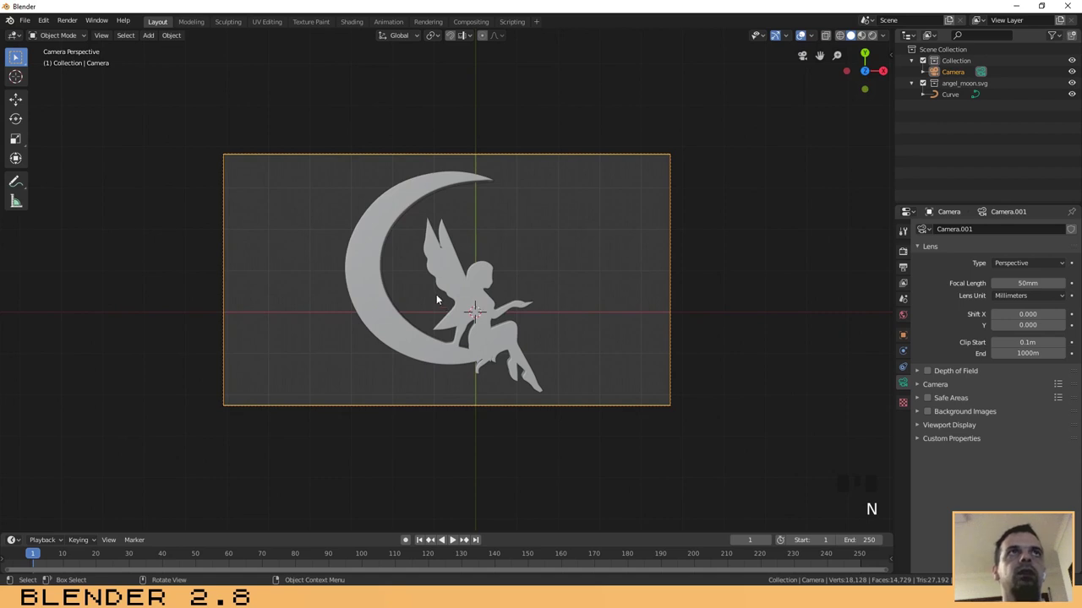
Zoom in on the newly added Bezier circle at the scene centre
scroll("up", 3)
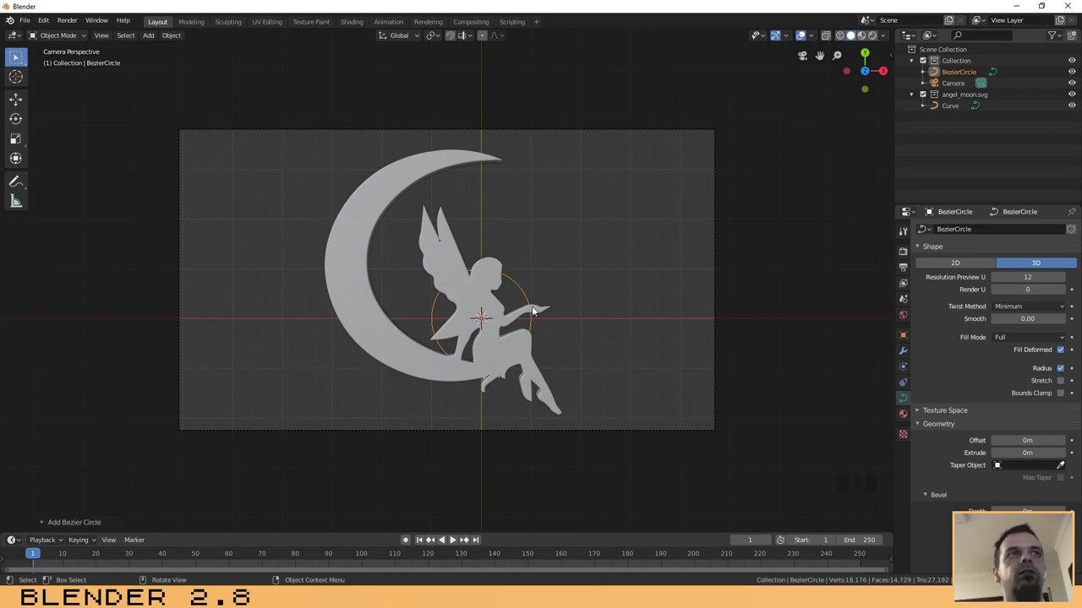
Scale the Bezier circle up and move it to surround the moon and angel
key("s")
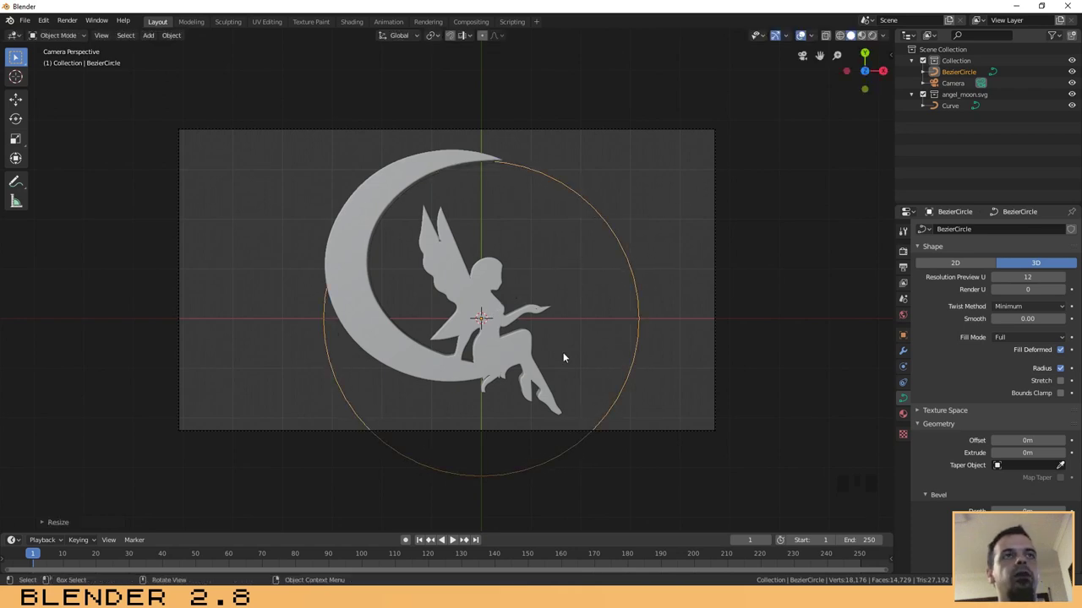
key("g")
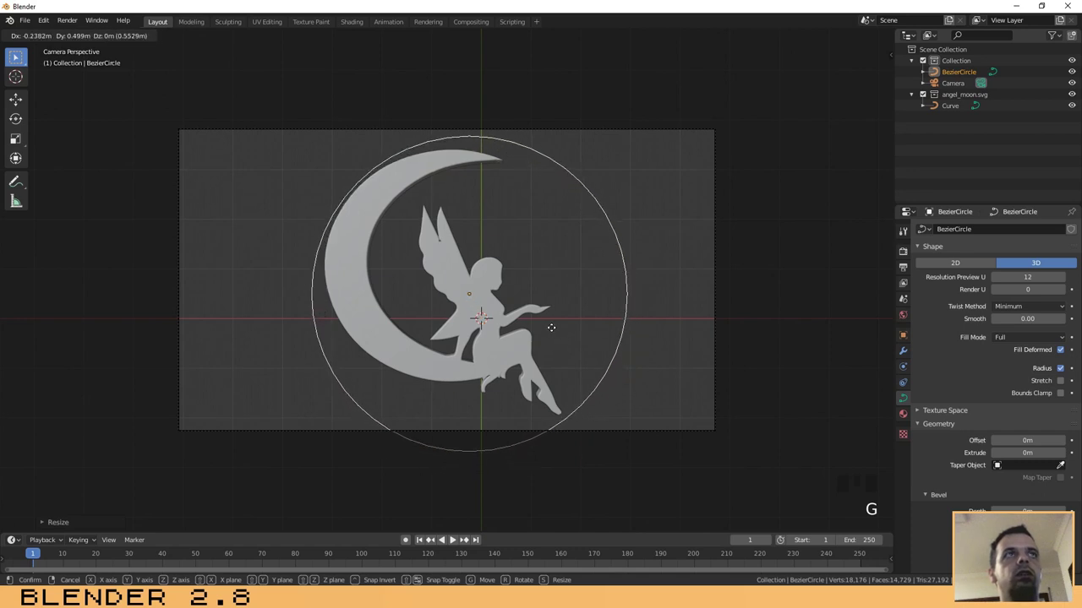
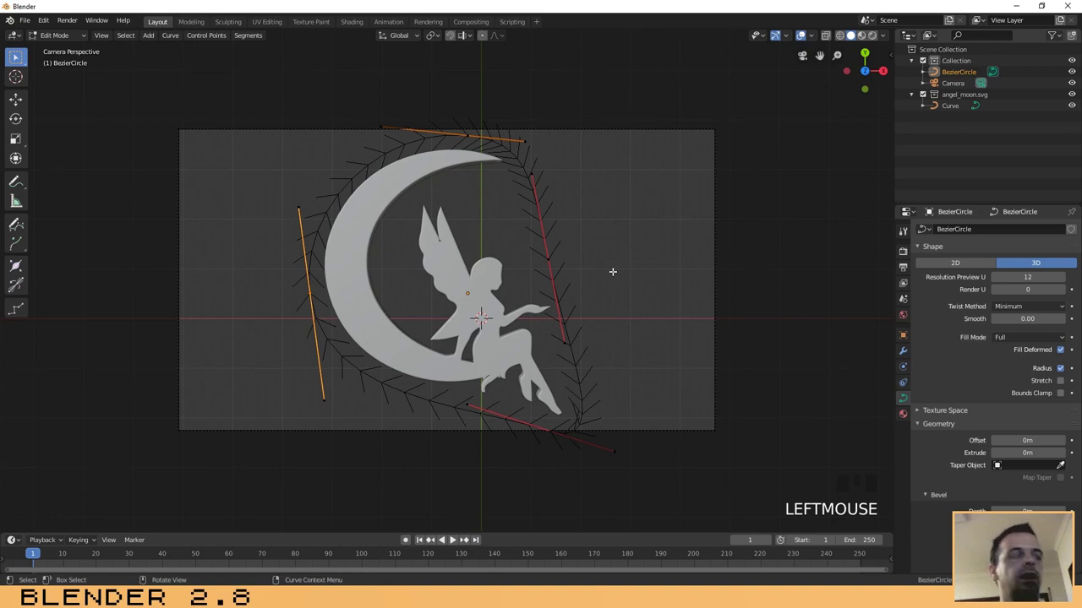
Leave Edit Mode with the Bezier circle reshaped around the moon and angel
key("Tab")
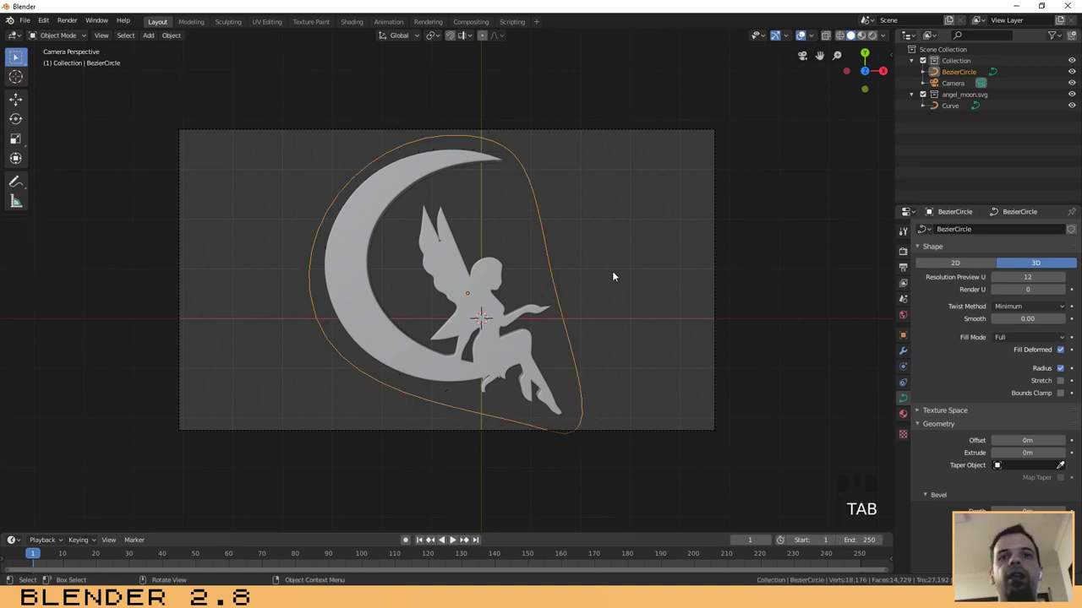
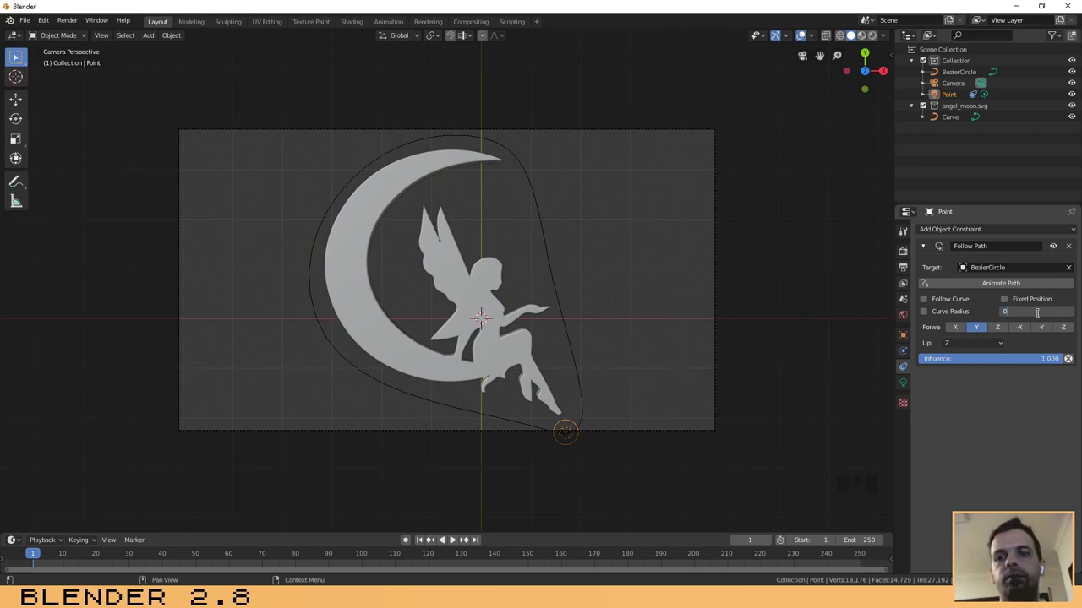
Keyframe the light's path offset at 0 on frame 1 and check it at frame 30
key("KP_Enter")
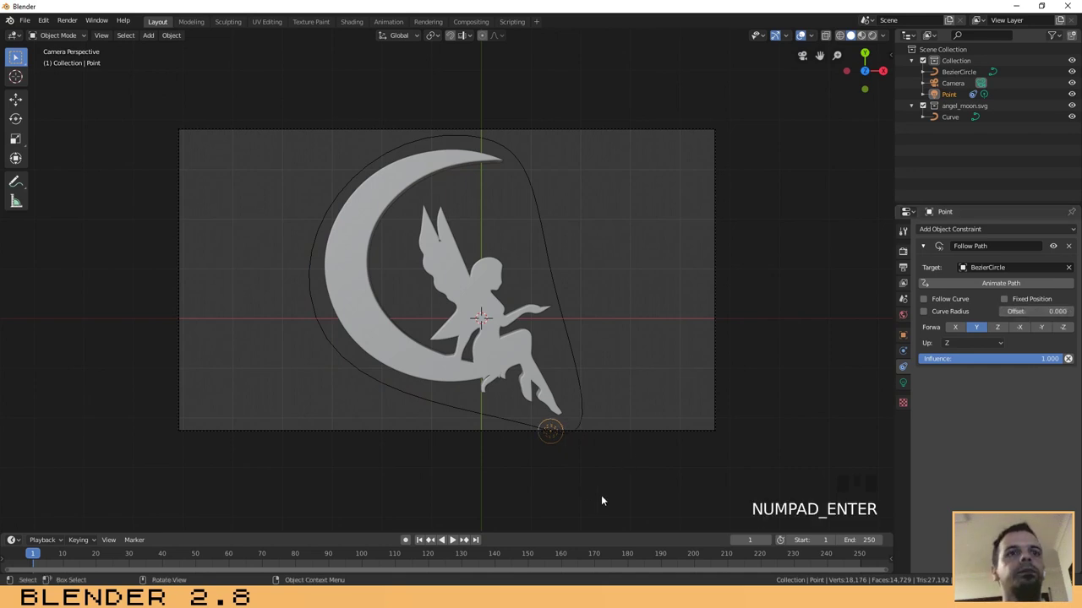
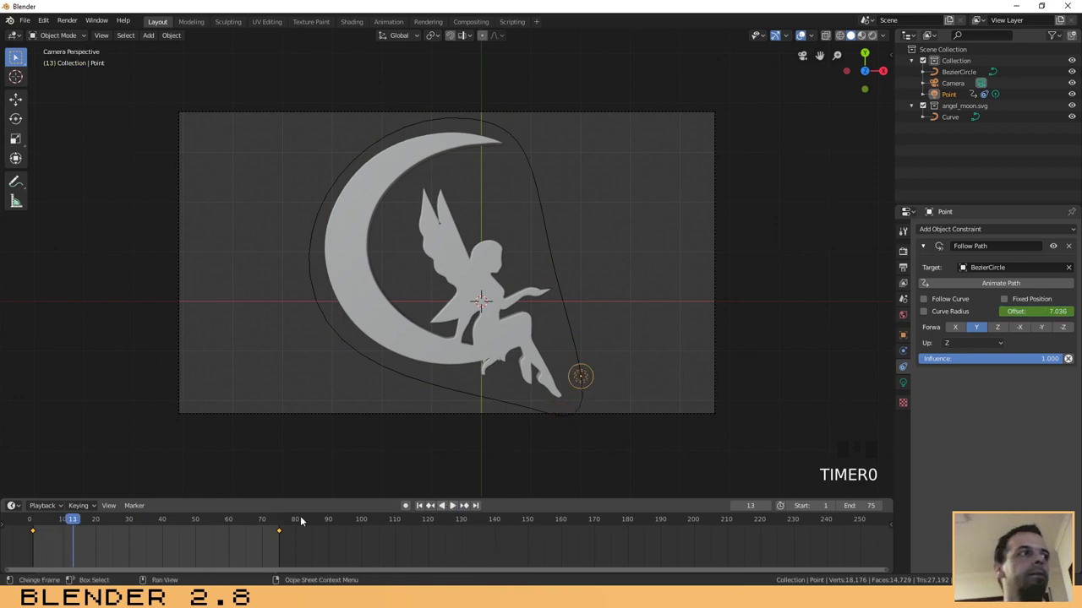
left_click(445, 507)
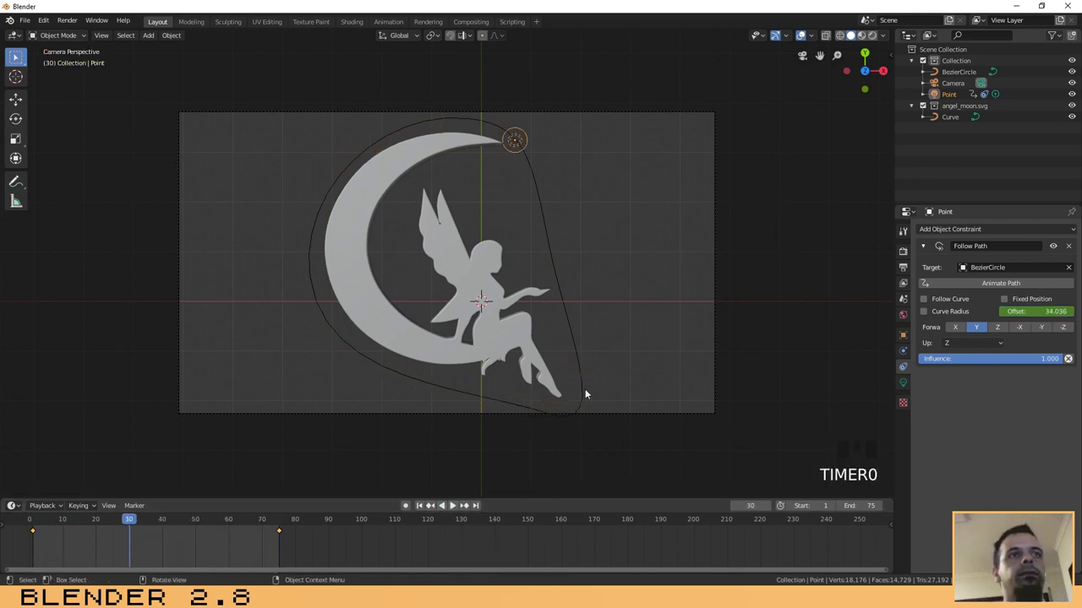
Enable Ambient Occlusion and Bloom in the Eevee render settings
left_click_drag(427, 509, 347, 535)
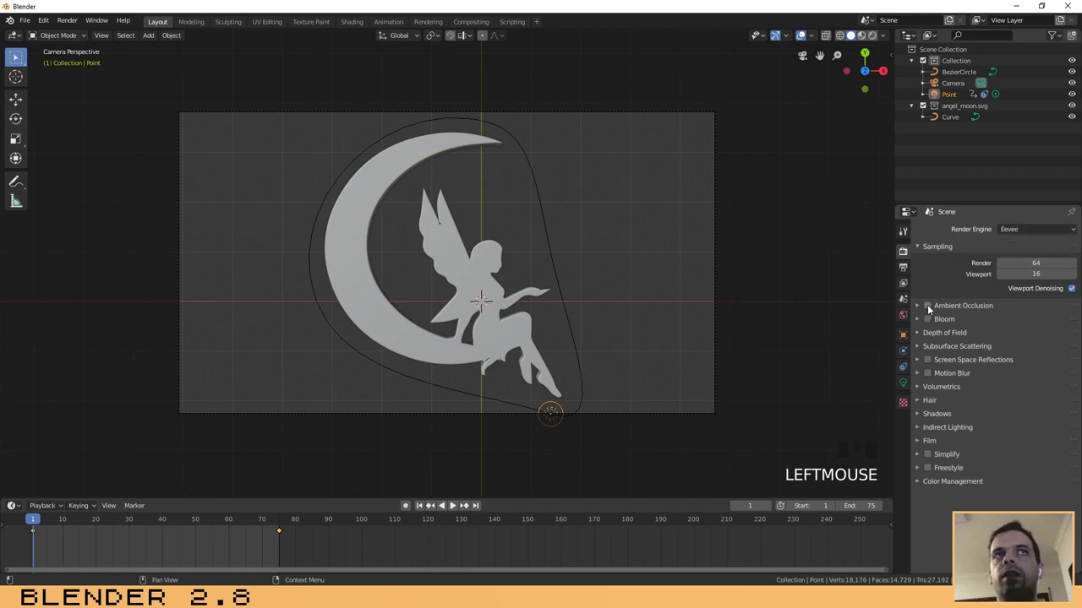
left_click(933, 306)
left_click(932, 320)
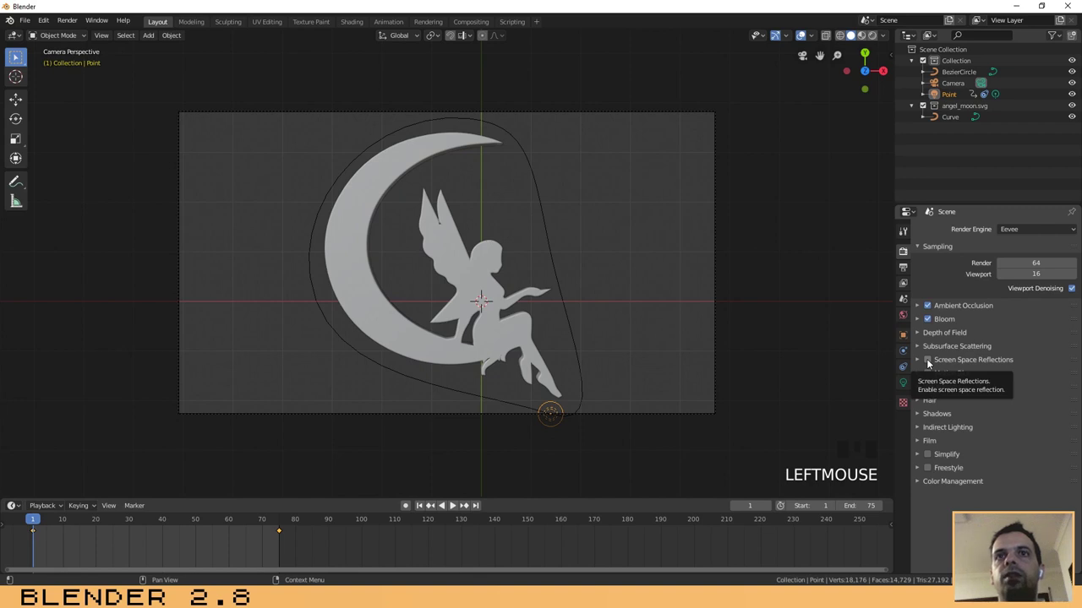
left_click(933, 360)
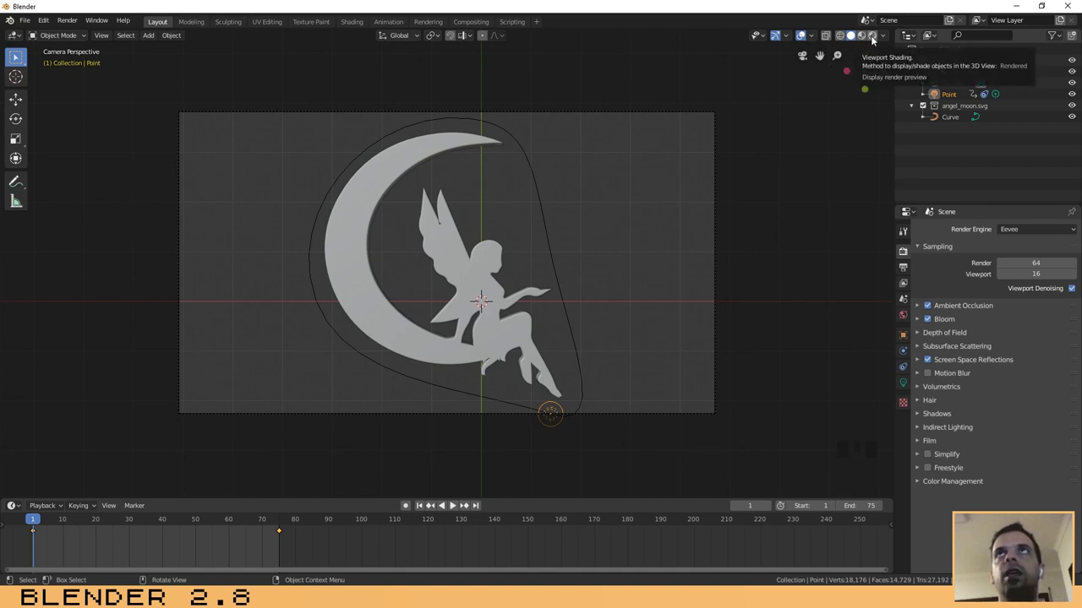
Preview the light in rendered shading and set the world colour to black
left_click(877, 36)
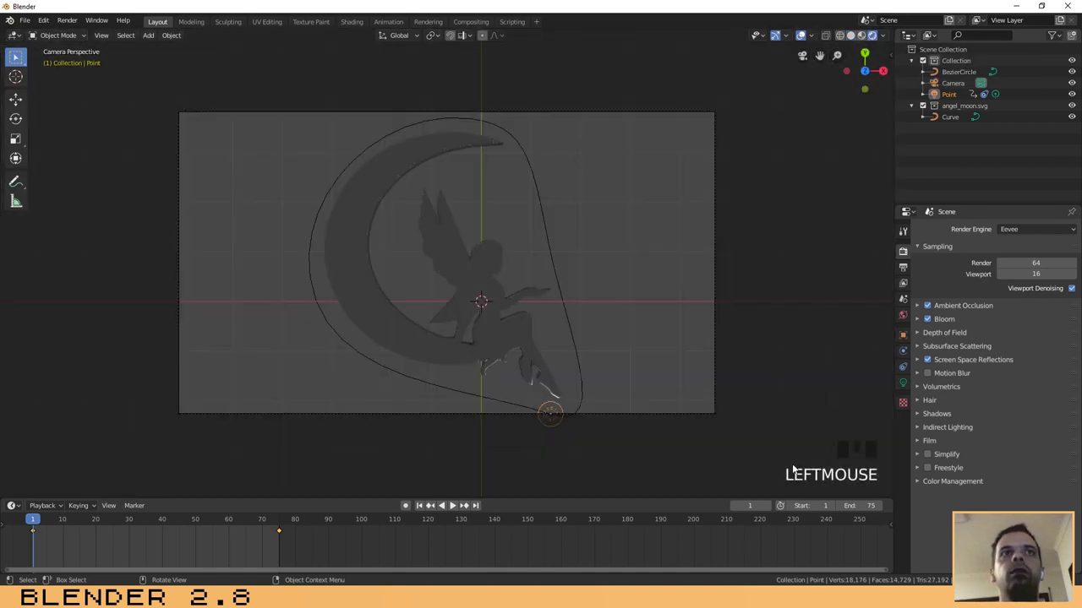
left_click(458, 507)
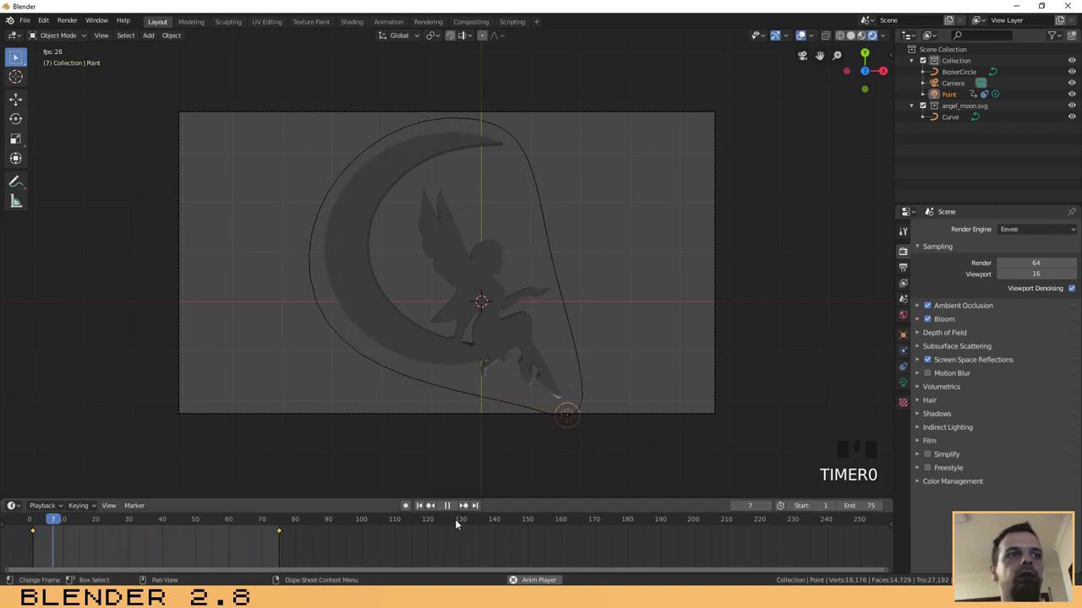
left_click(457, 506)
left_click_drag(93, 520, 1060, 206)
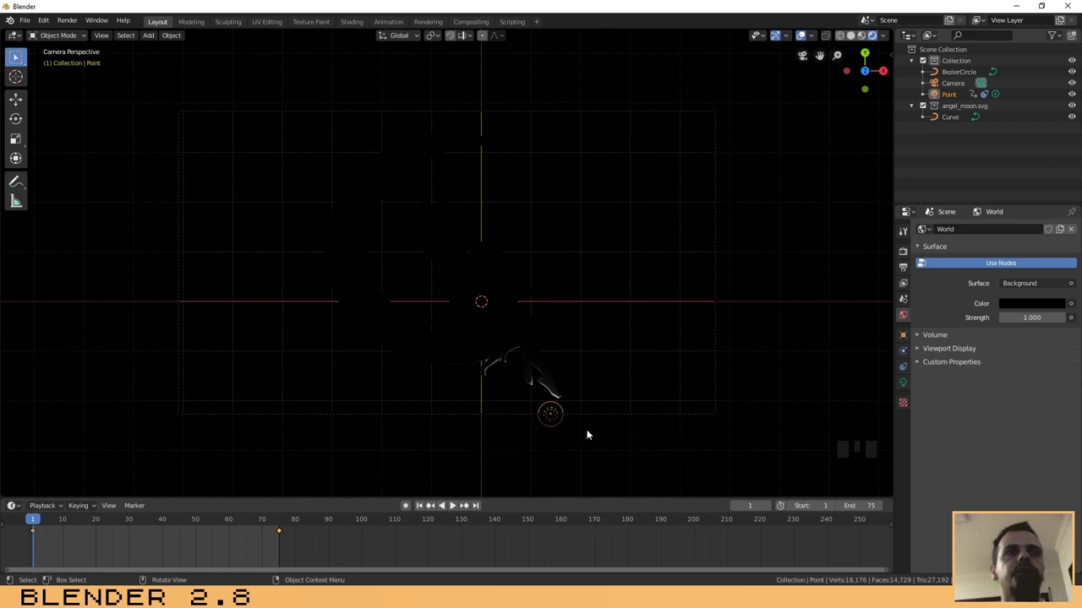
Set the point light's power to 1000 W and orbit out of camera view
left_click(557, 413)
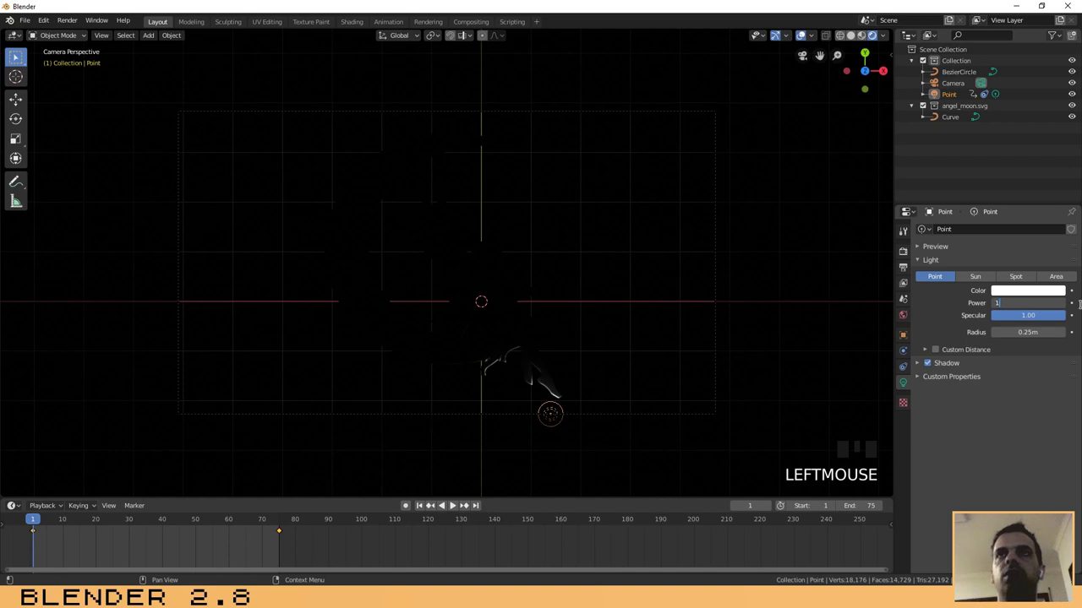
key("KP_0")
key("KP_Enter")
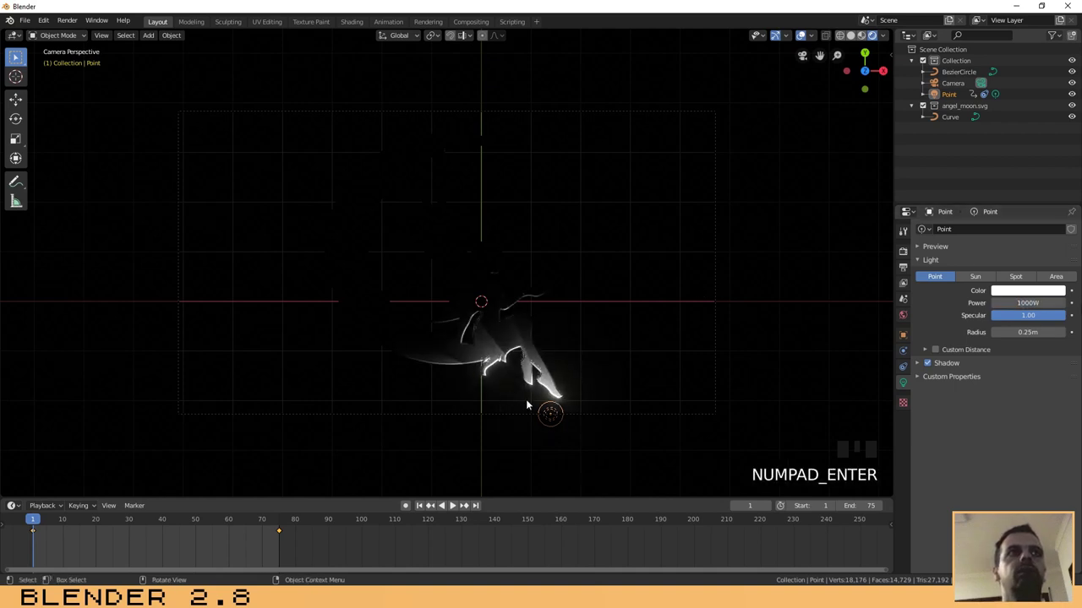
left_click_drag(523, 410, 860, 36)
left_click(860, 36)
Move the Bezier circle up along Z to the angel-on-moon's height
scroll("up", 3)
left_click(451, 310)
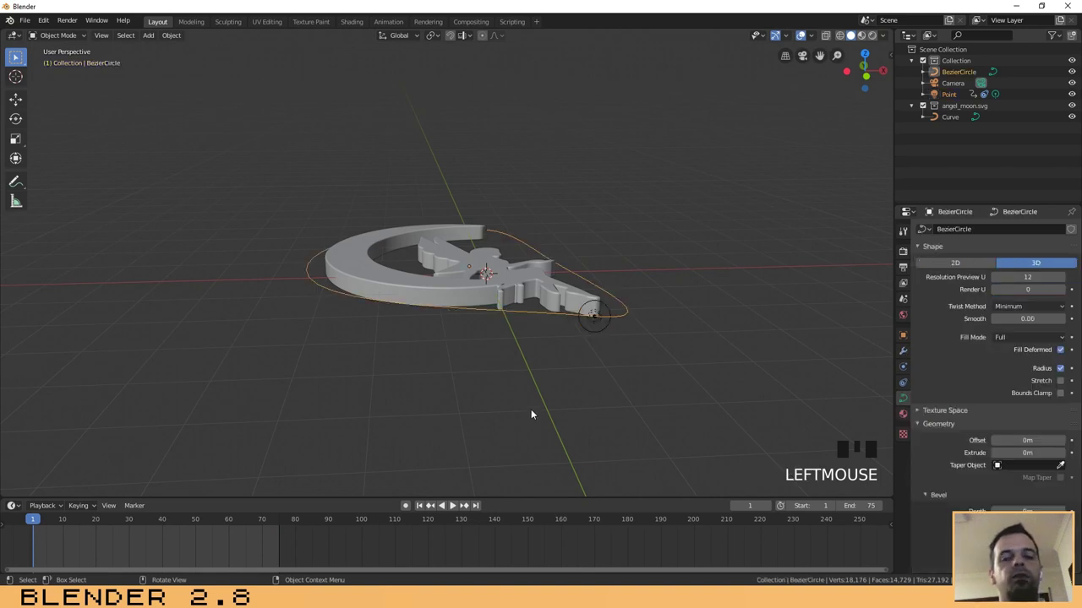
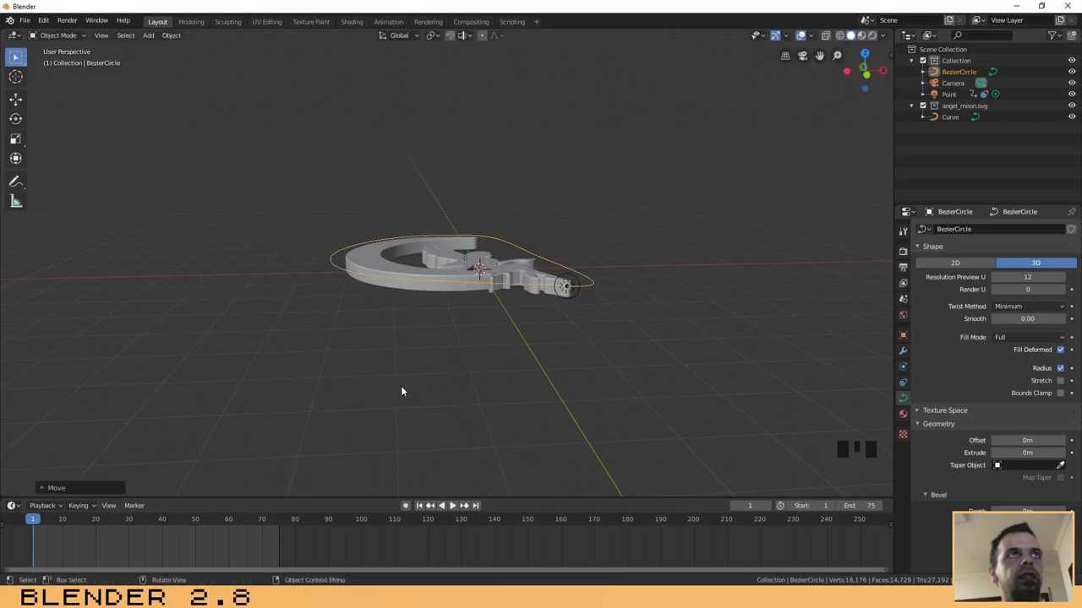
left_click_drag(474, 380, 448, 307)
key("g")
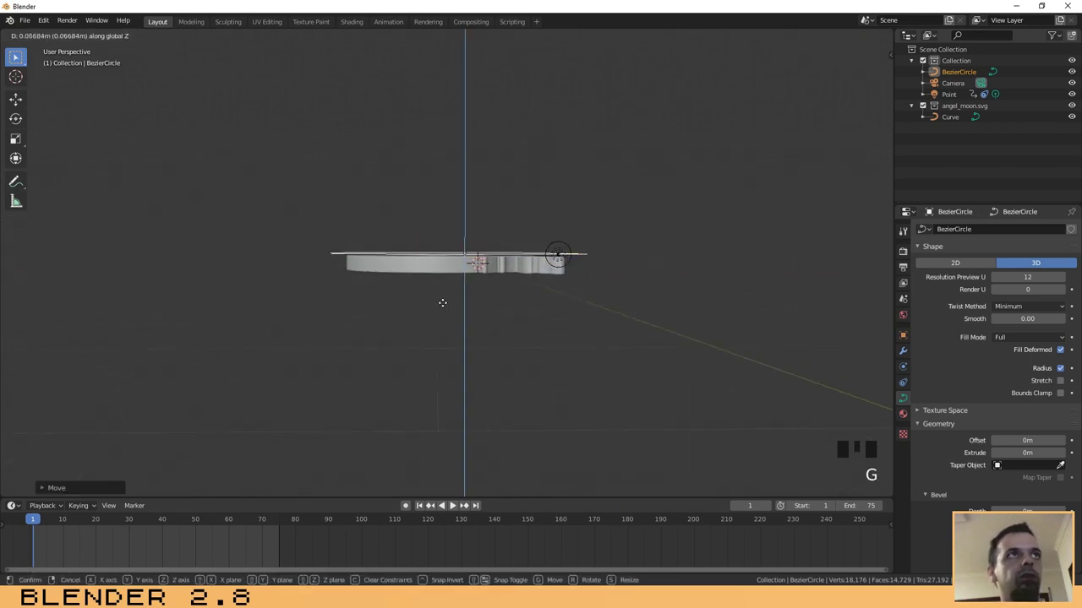
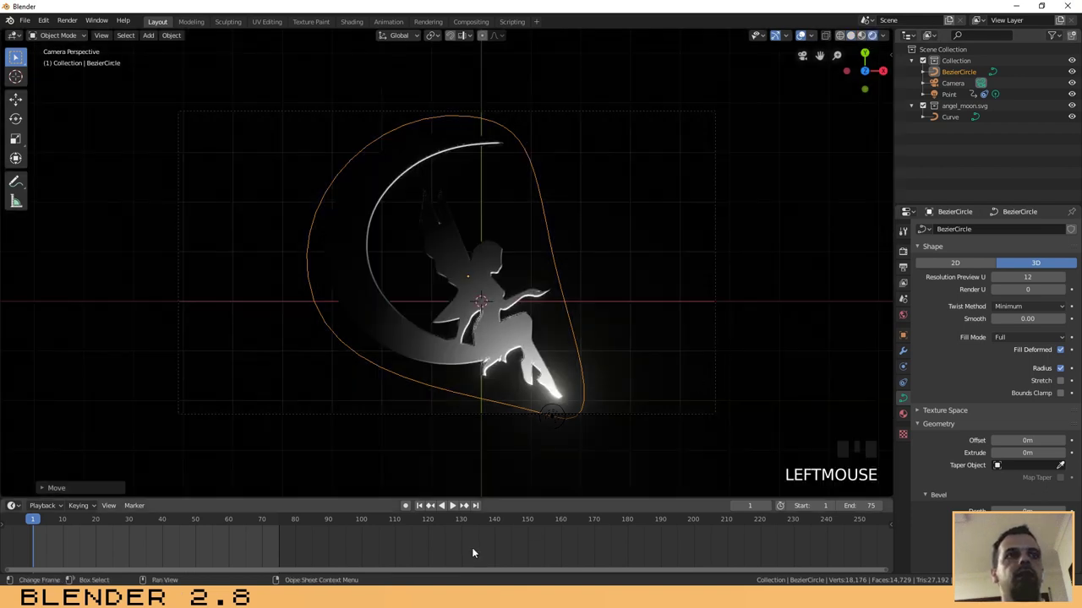
left_click(454, 509)
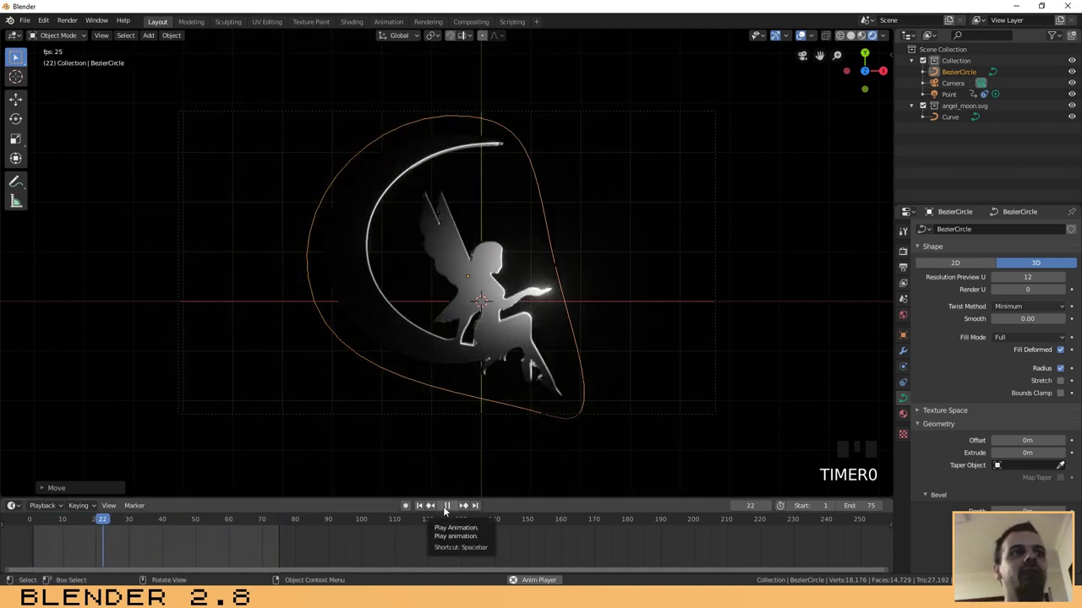
left_click(432, 514)
left_click_drag(426, 506, 503, 311)
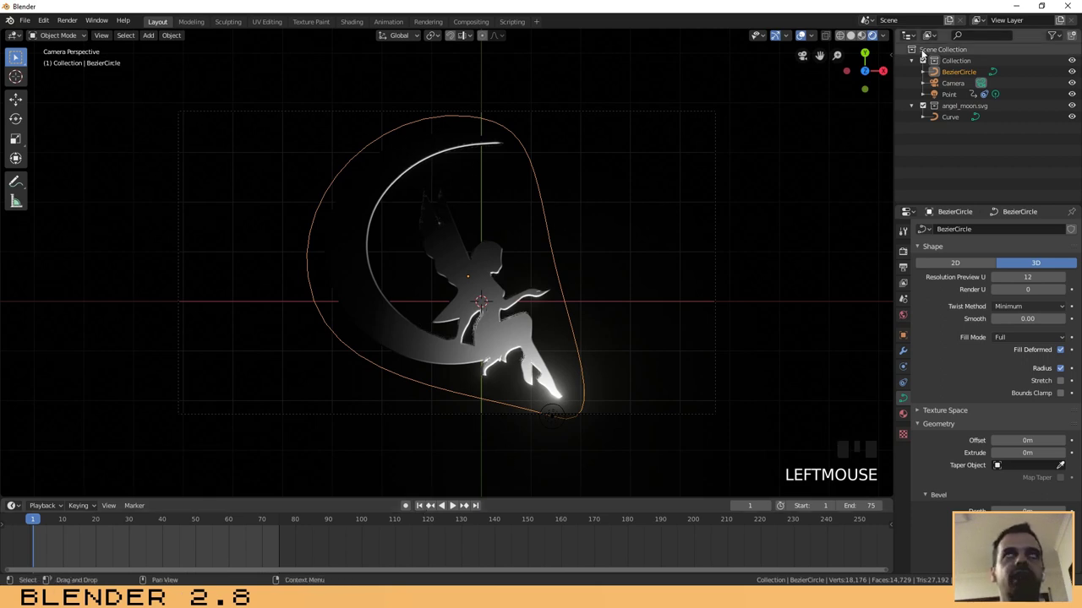
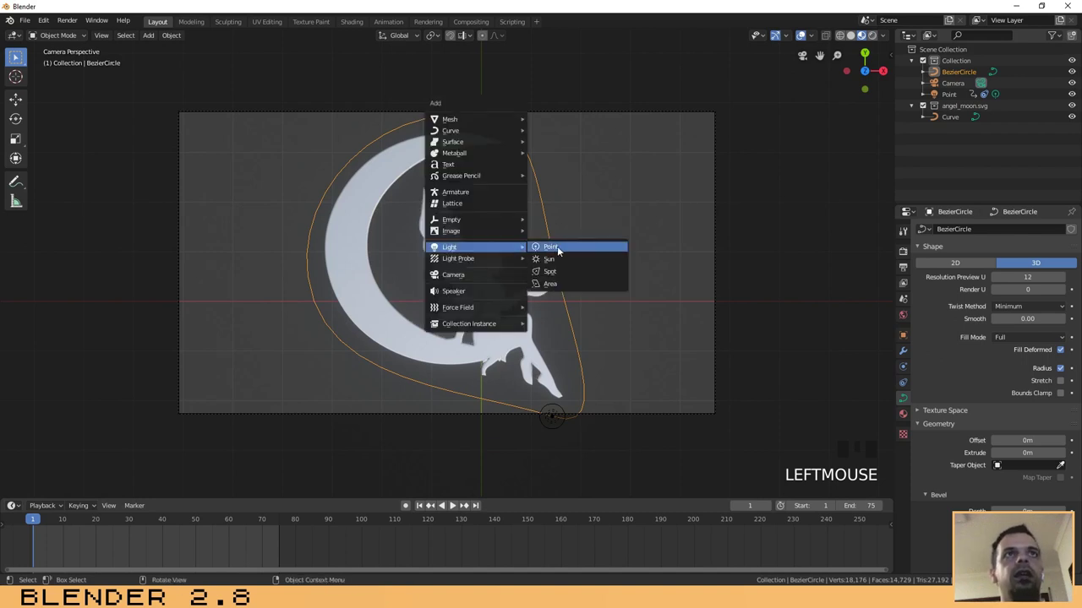
Add a second point light, Point.001, to the scene
key("shift+a")
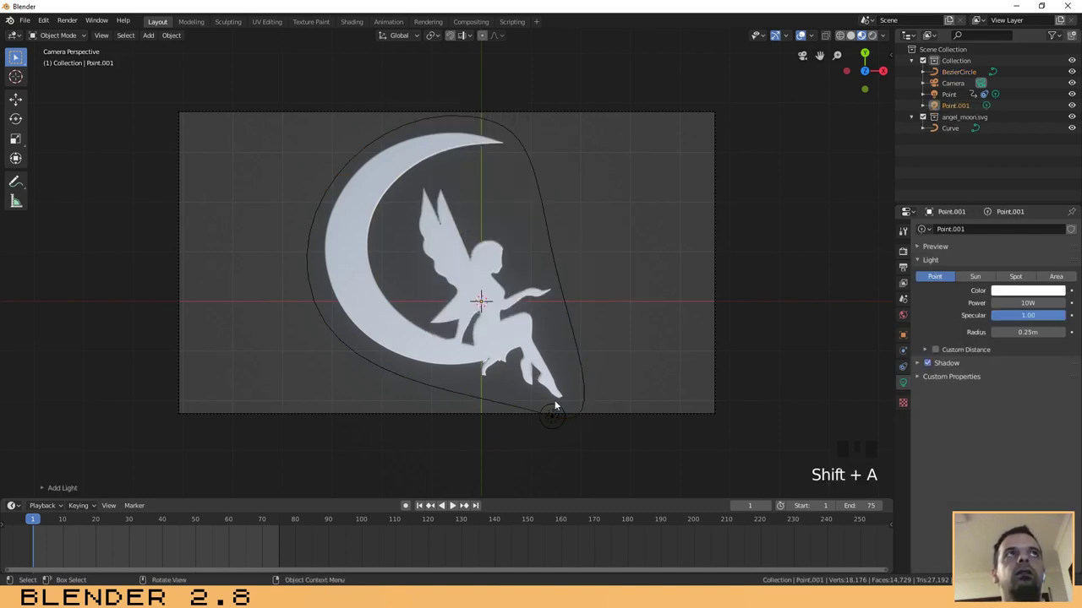
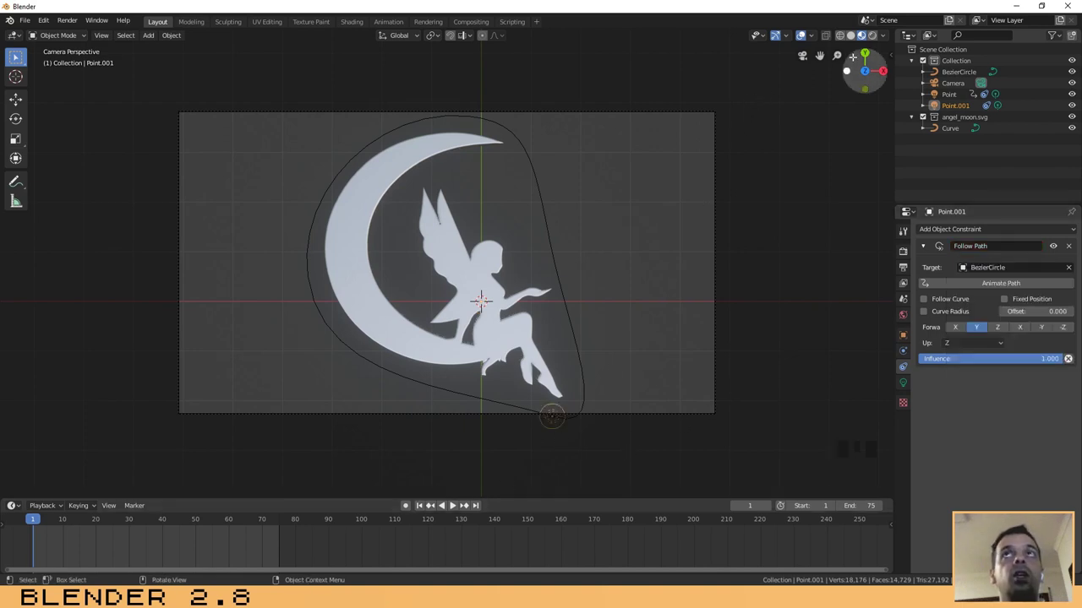
Animate Point.001 along BezierCircle, preview playback and return to frame 1
left_click(873, 37)
left_click(460, 508)
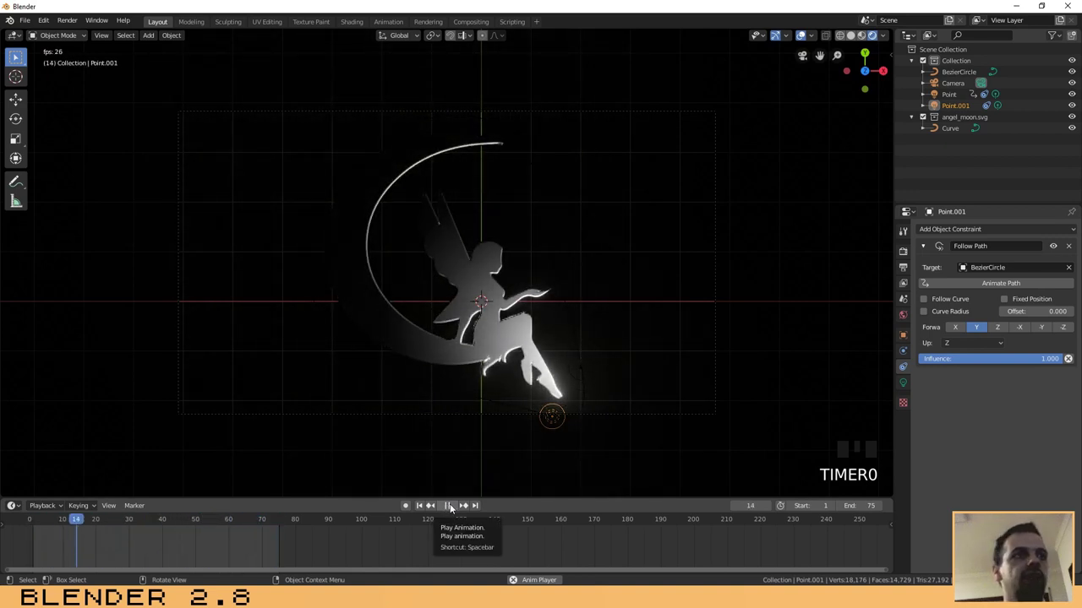
left_click(453, 506)
left_click_drag(120, 520, 960, 106)
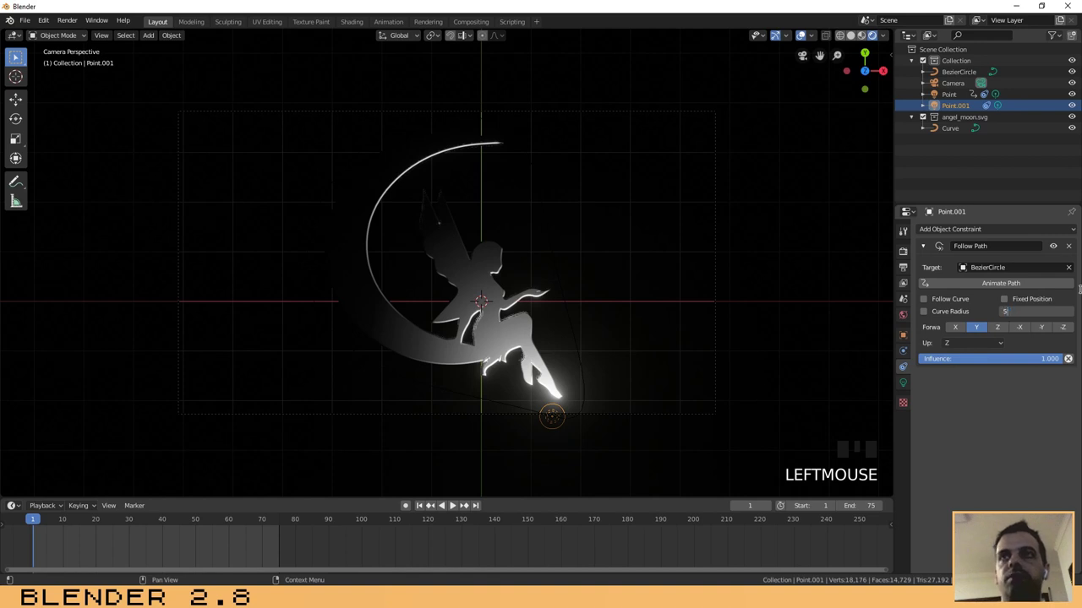
Keyframe Point.001's offset at 50 on frame 1 and -50 on frame 75
key("KP_Enter")
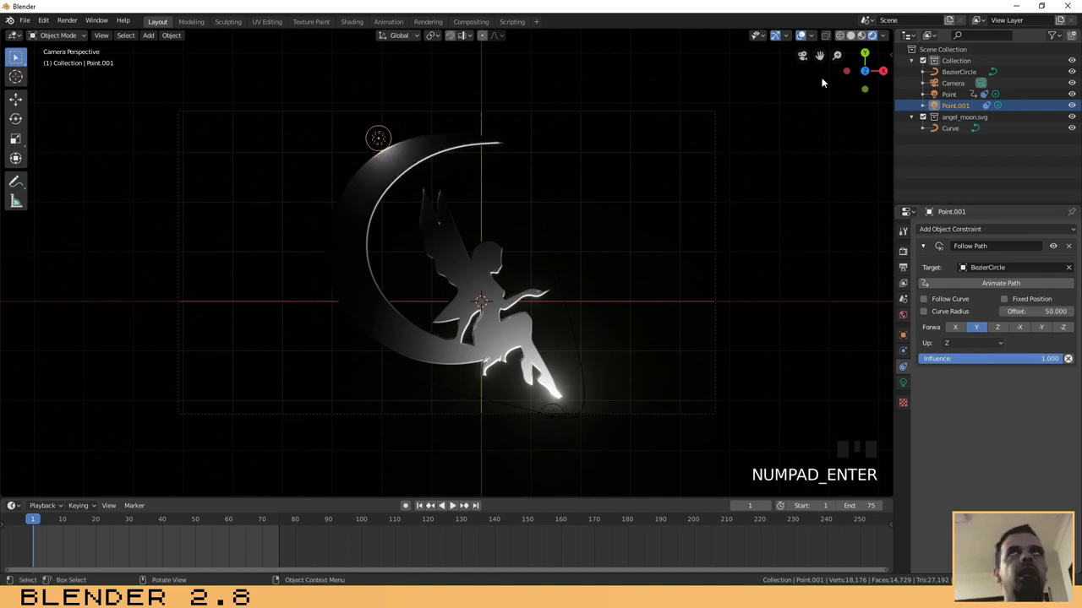
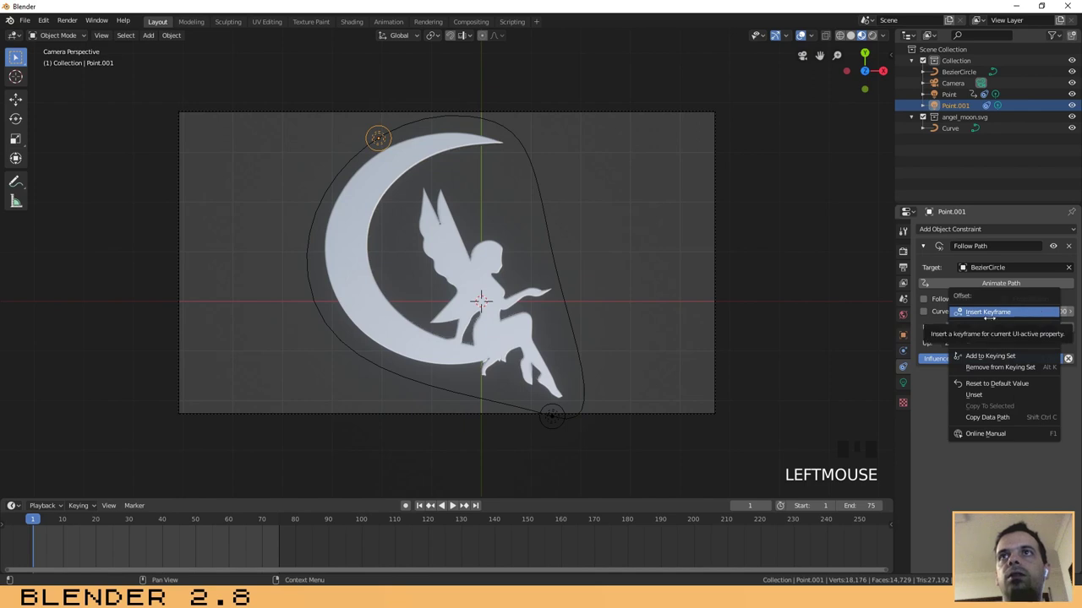
left_click_drag(995, 312, 481, 505)
left_click(482, 505)
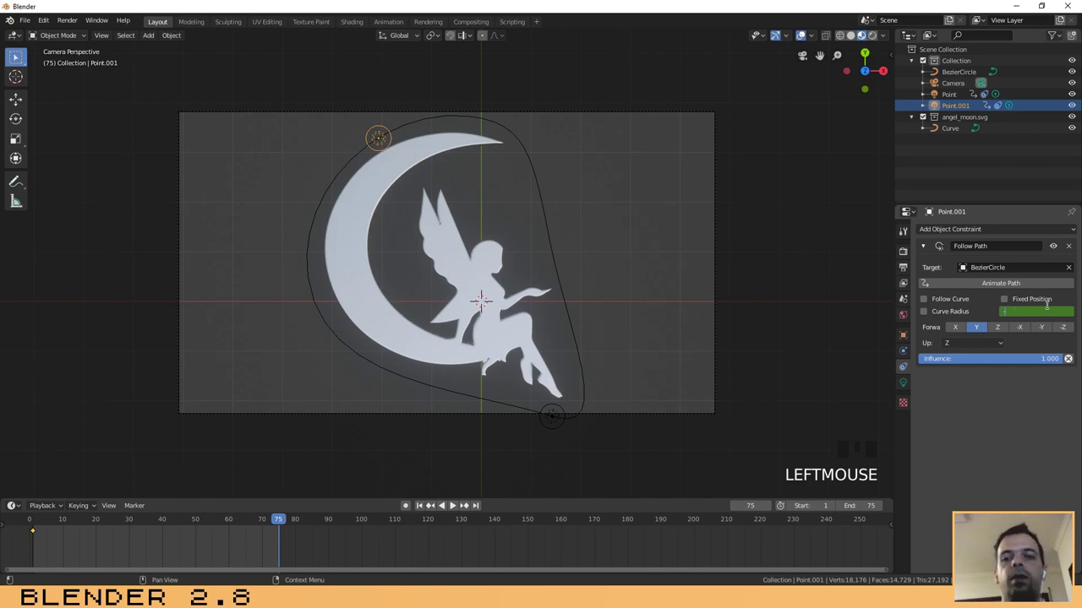
key("KP_Enter")
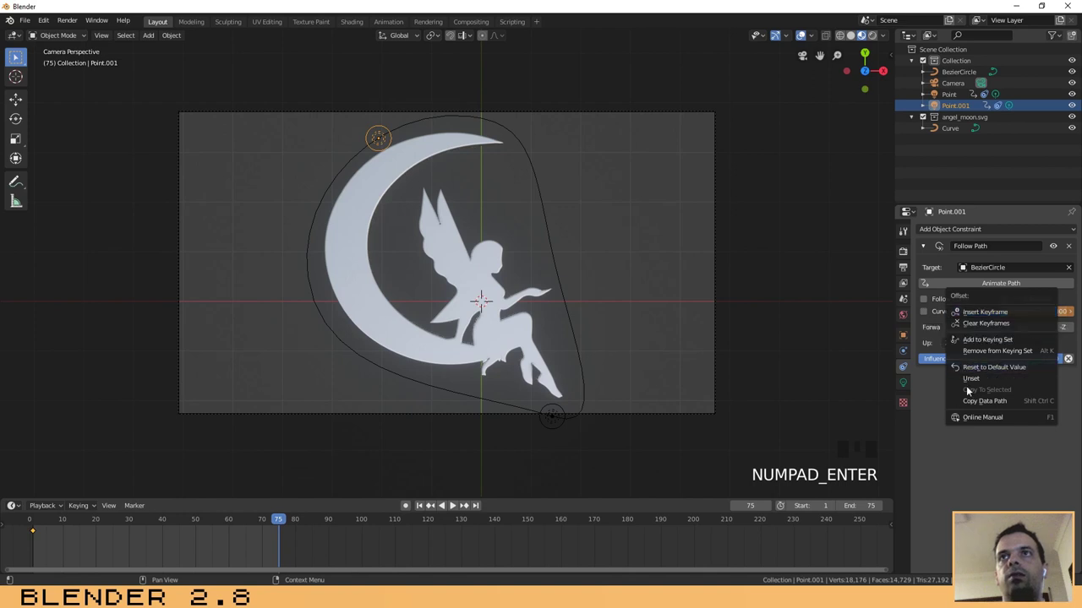
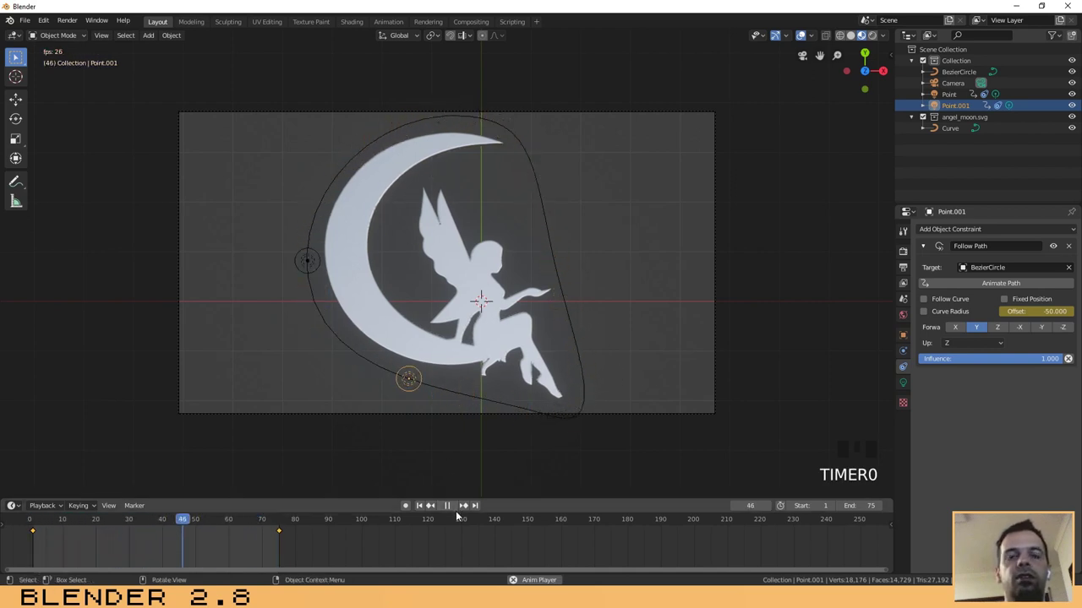
Preview the second light in rendered view and show Point.001's light properties
left_click(416, 514)
left_click_drag(65, 518, 459, 507)
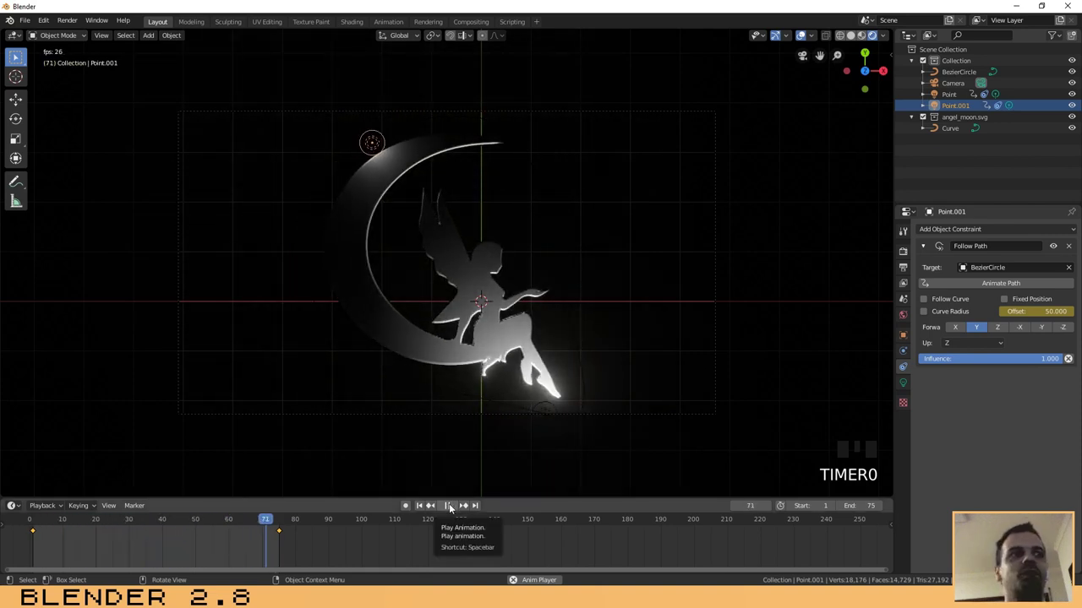
left_click(440, 509)
Colour Point.001 green and the original point light orange, then preview playback with overlays hidden
left_click_drag(153, 521, 381, 140)
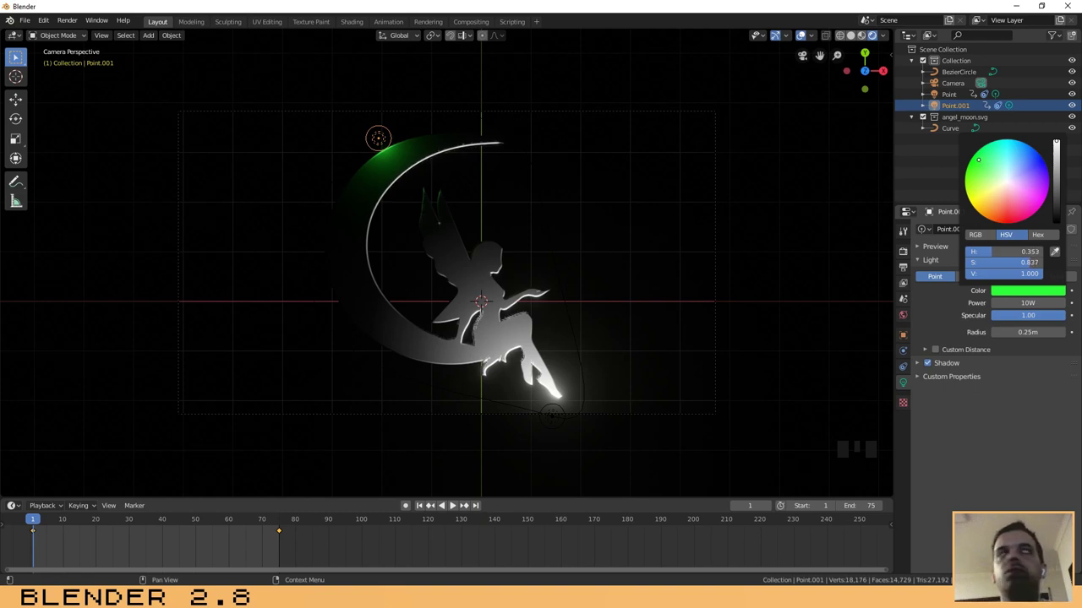
left_click(556, 419)
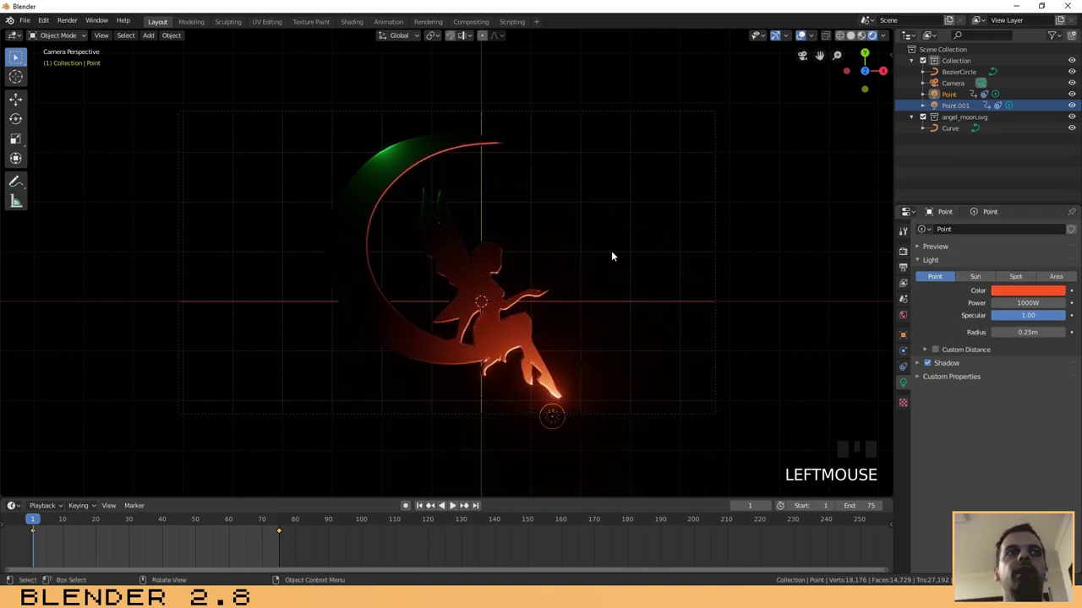
left_click(456, 508)
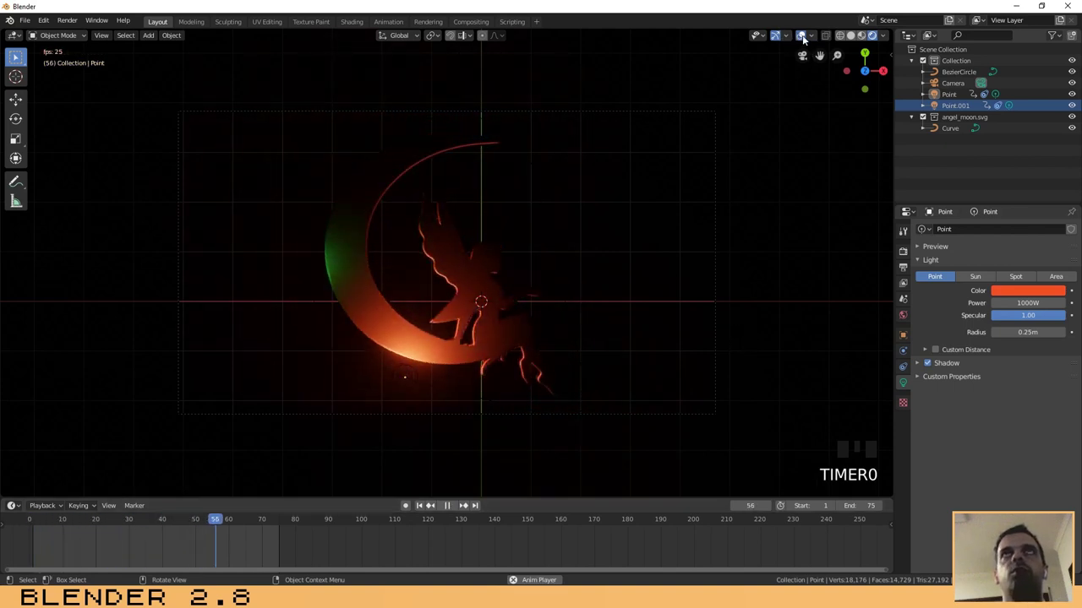